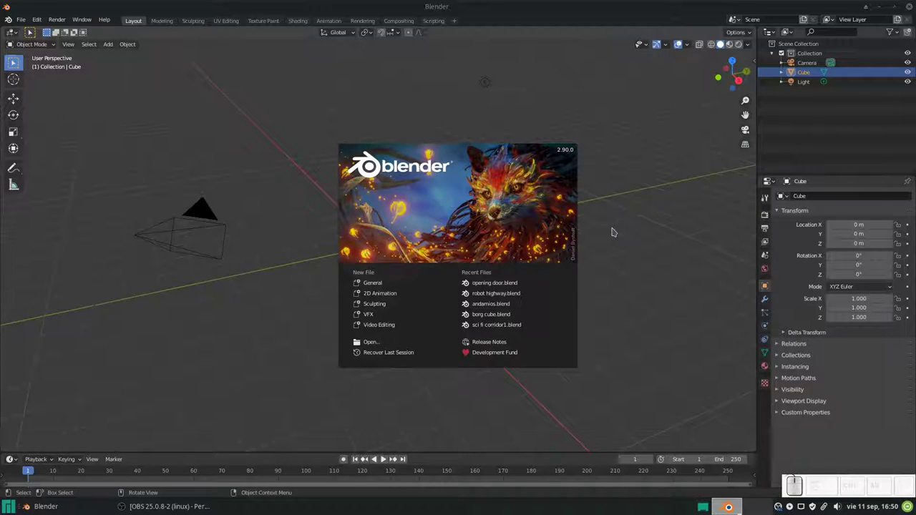
- Dismiss the startup splash to reveal the default cube, camera and light scene
{"action": "left_click", "coordinate": [617, 230]}
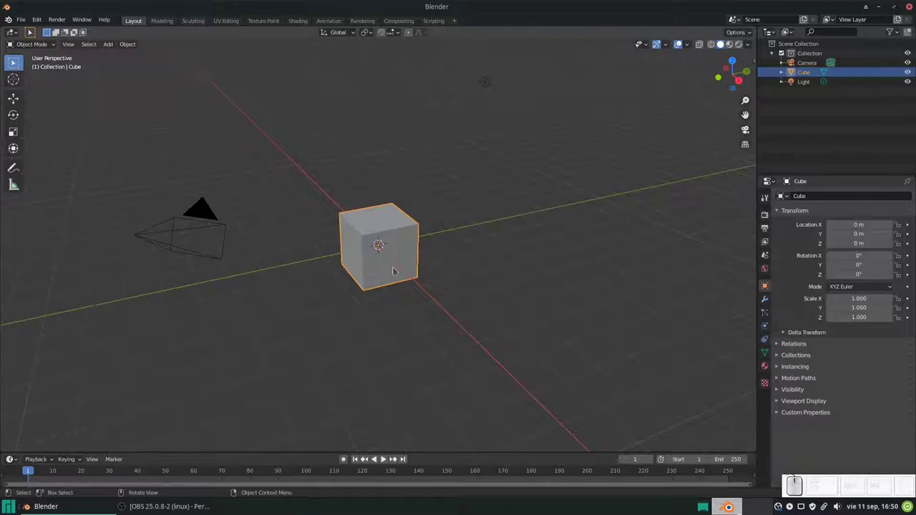
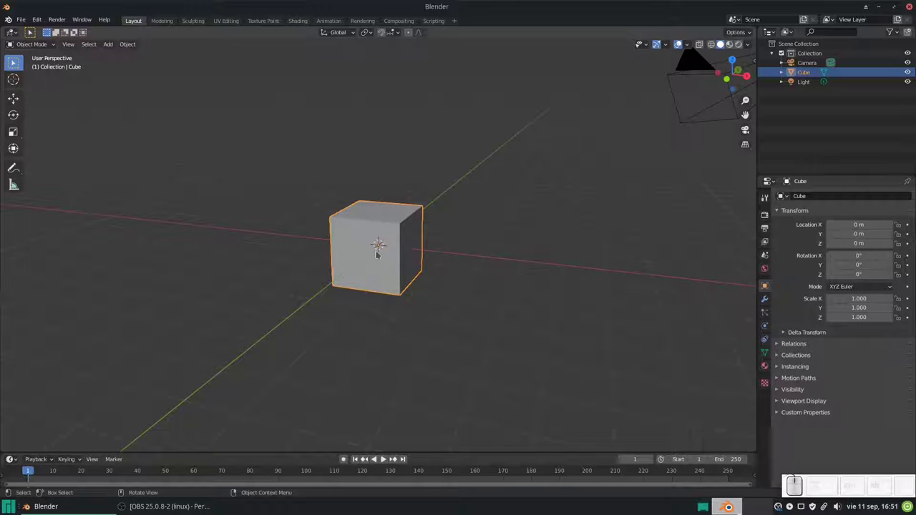
- Stretch the cube along Y into a long box and begin placing loop cuts across it
{"action": "key", "text": "Tab"}
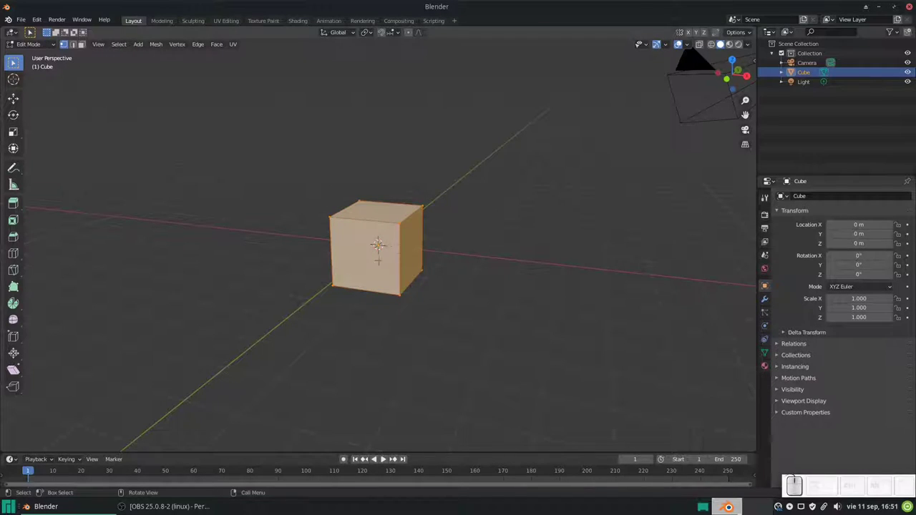
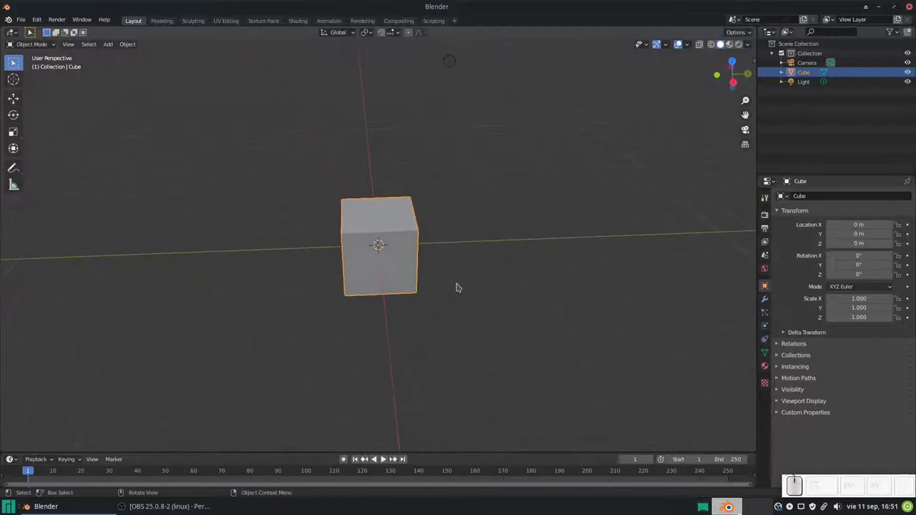
{"action": "key", "text": "s"}
{"action": "key", "text": "y"}
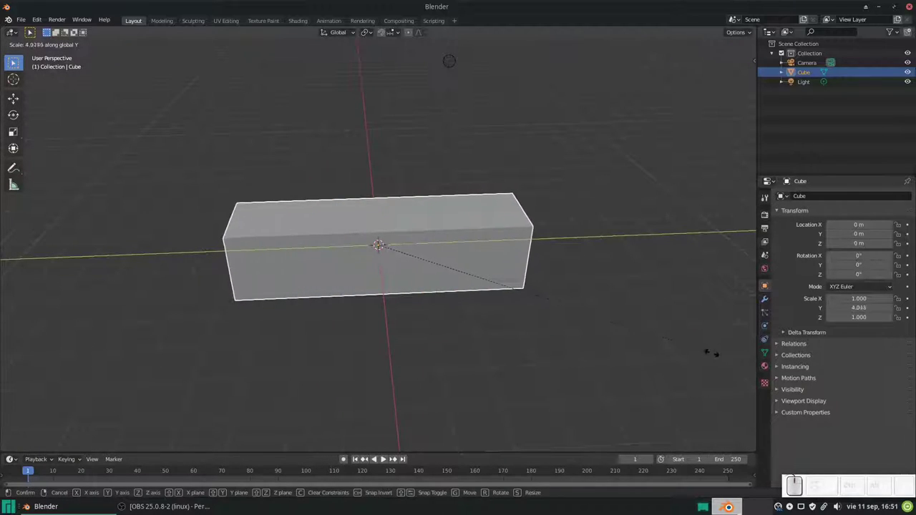
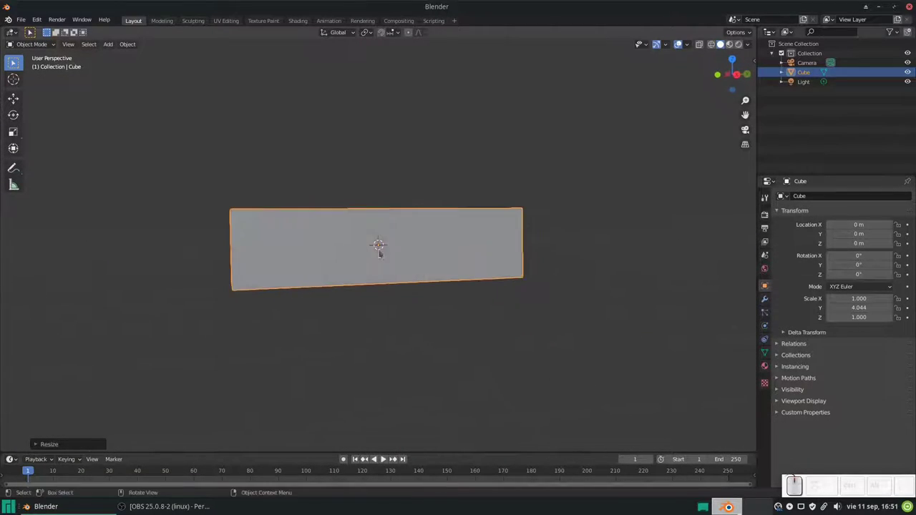
{"action": "key", "text": "ctrl+r"}
{"action": "key", "text": "Tab"}
{"action": "key", "text": "ctrl+r"}
{"action": "scroll", "scroll_direction": "up", "scroll_amount": 3}
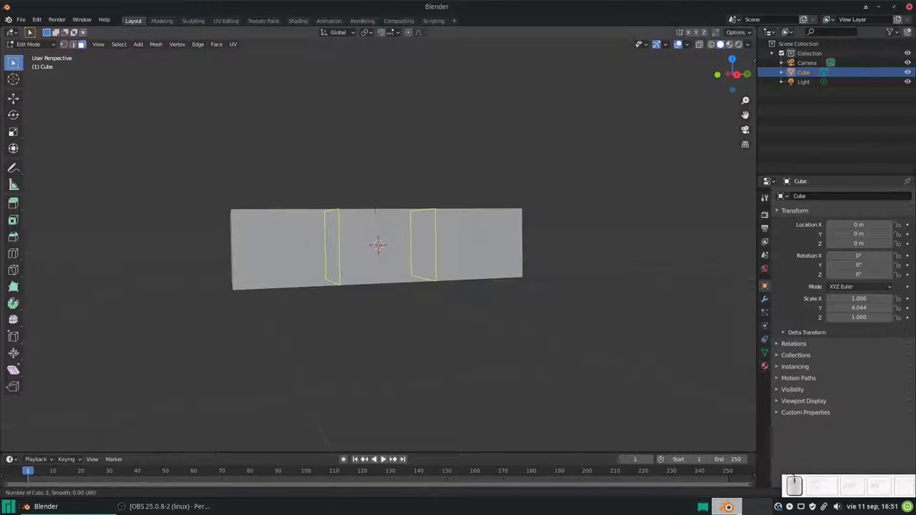
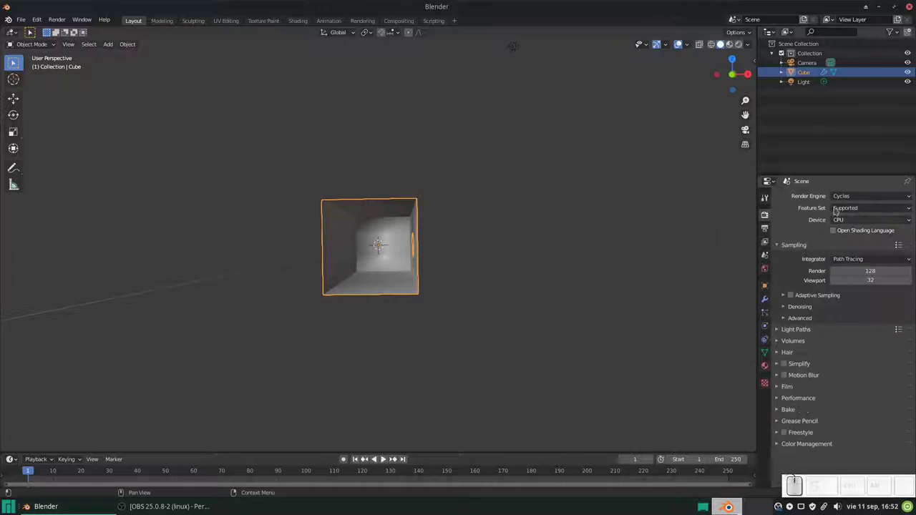
- Set the Cycles render device to GPU Compute and face the view toward the corridor end
{"action": "left_click", "coordinate": [851, 221]}
{"action": "left_click", "coordinate": [845, 246]}
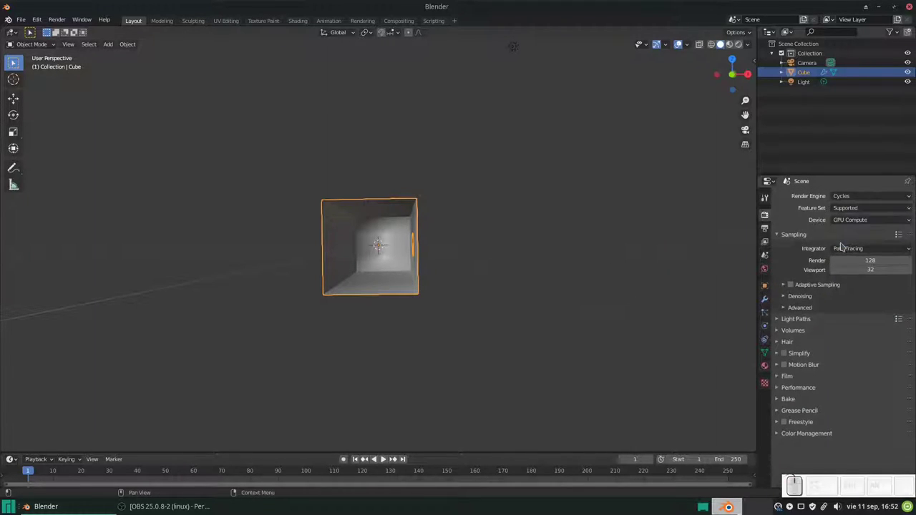
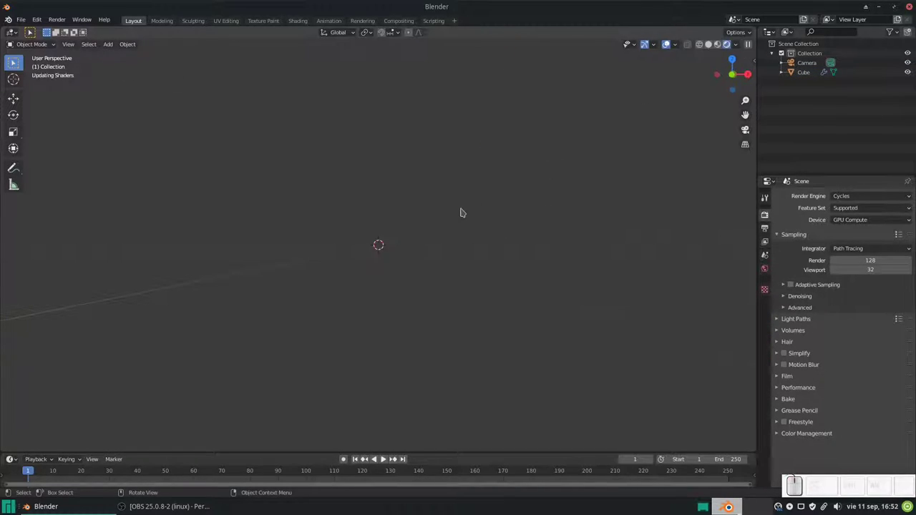
{"action": "left_click_drag", "start_coordinate": [443, 253], "coordinate": [447, 254]}
{"action": "middle_click", "coordinate": [447, 254]}
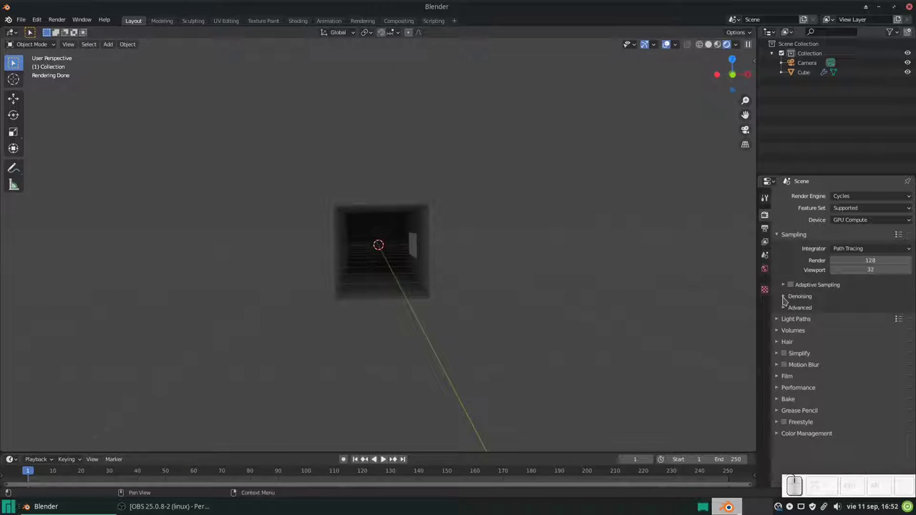
- Enable NLM denoising for final renders, try viewport denoising inside the corridor, then switch it off
{"action": "left_click", "coordinate": [787, 300]}
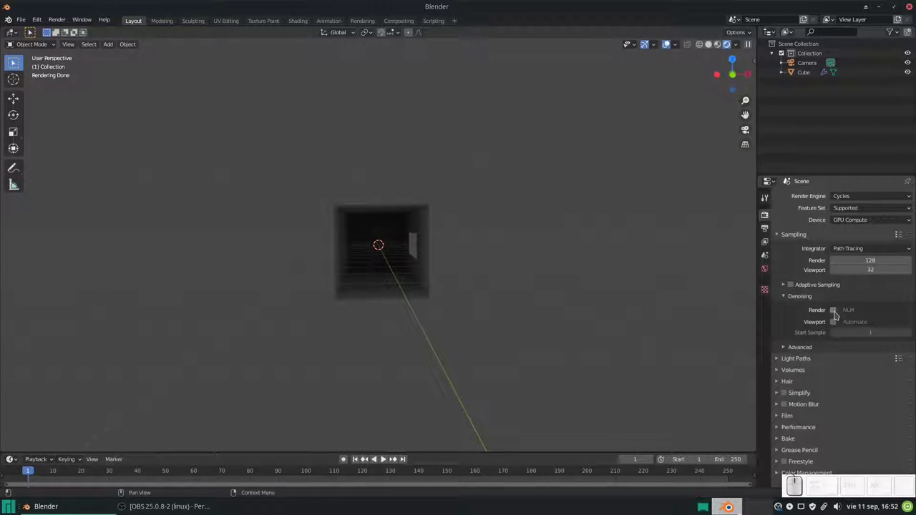
{"action": "left_click", "coordinate": [837, 309]}
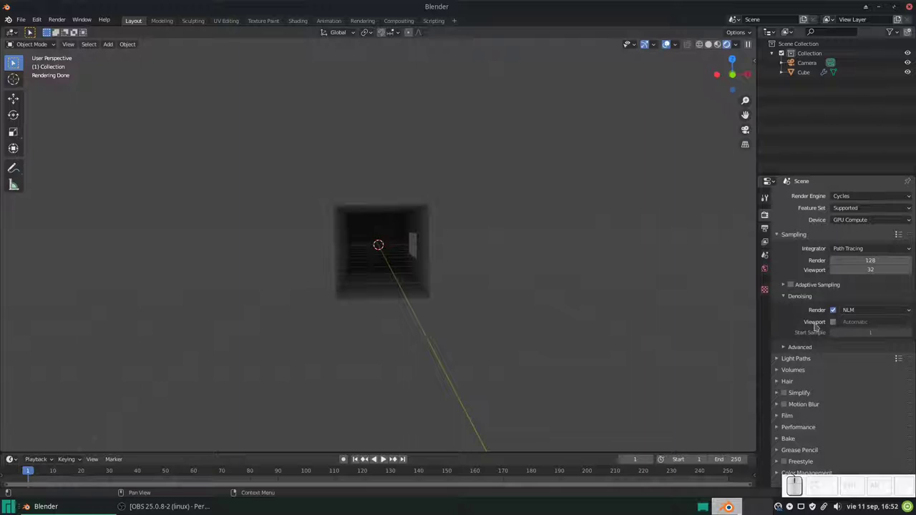
{"action": "left_click", "coordinate": [835, 323]}
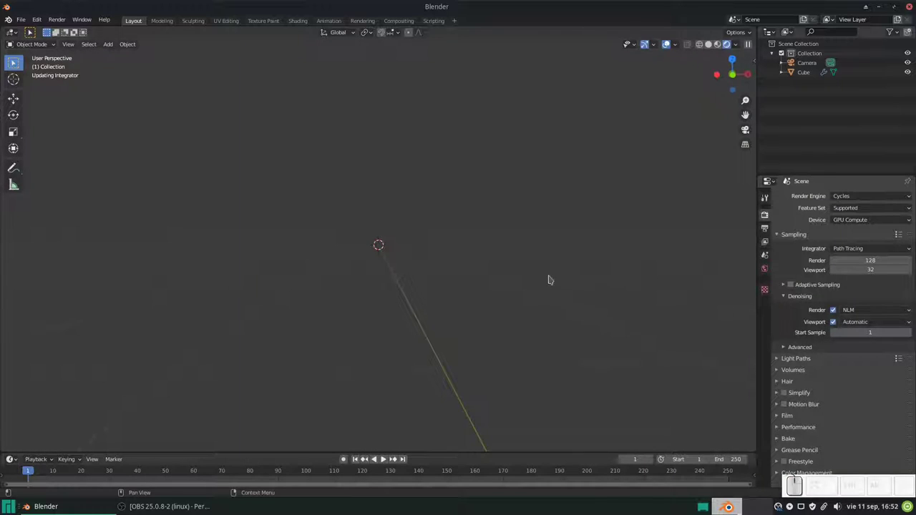
{"action": "scroll", "scroll_direction": "up", "scroll_amount": 3}
{"action": "left_click", "coordinate": [414, 275]}
{"action": "left_click_drag", "start_coordinate": [416, 273], "coordinate": [502, 252]}
{"action": "left_click", "coordinate": [503, 251]}
{"action": "left_click_drag", "start_coordinate": [503, 251], "coordinate": [474, 245]}
{"action": "scroll", "scroll_direction": "up", "scroll_amount": 3}
{"action": "scroll", "scroll_direction": "down", "scroll_amount": 3}
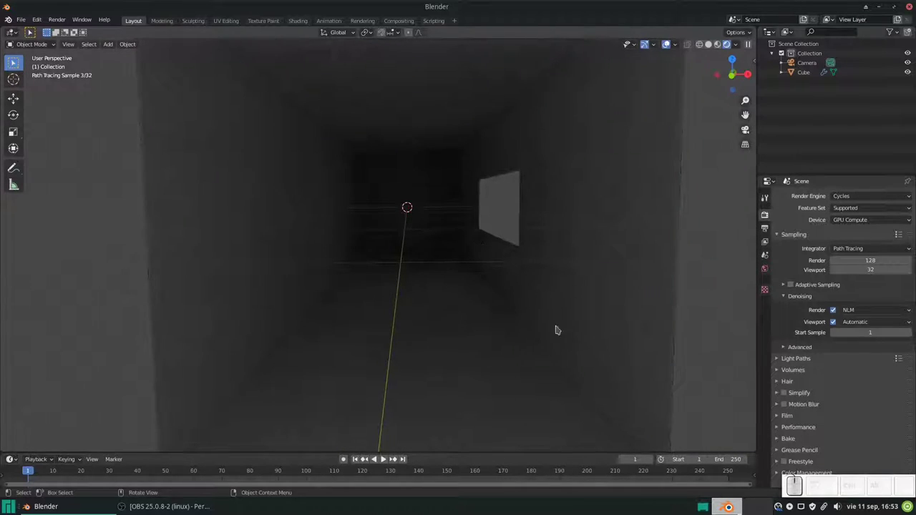
{"action": "left_click", "coordinate": [837, 323]}
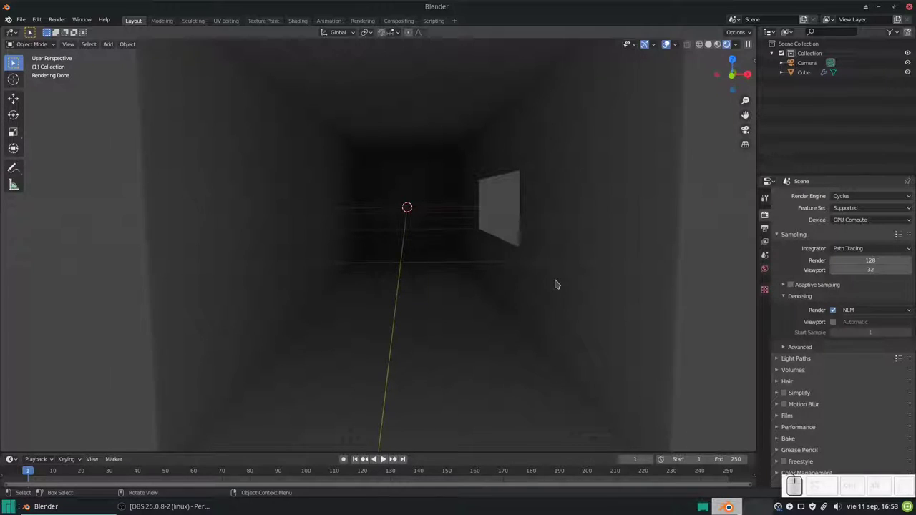
- Turn viewport denoising back on, choose OptiX as the render denoiser and expand Advanced sampling
{"action": "left_click", "coordinate": [836, 322]}
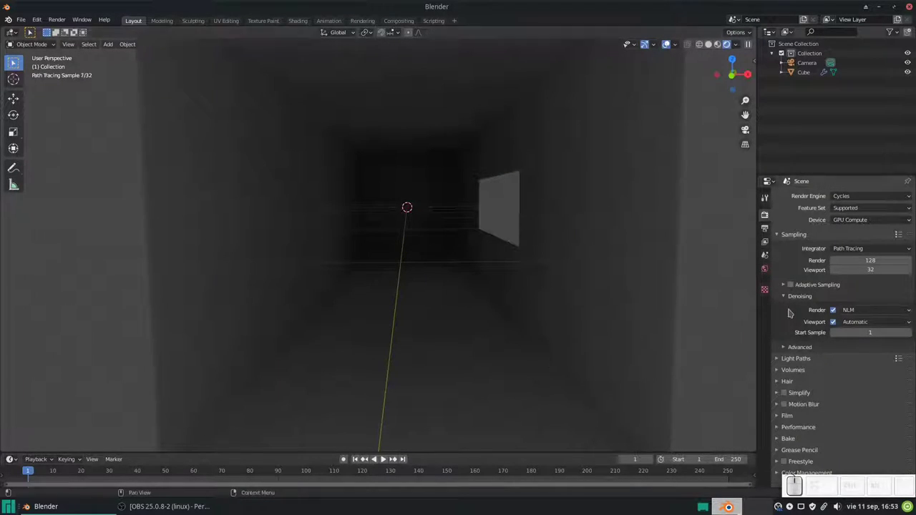
{"action": "left_click", "coordinate": [869, 310]}
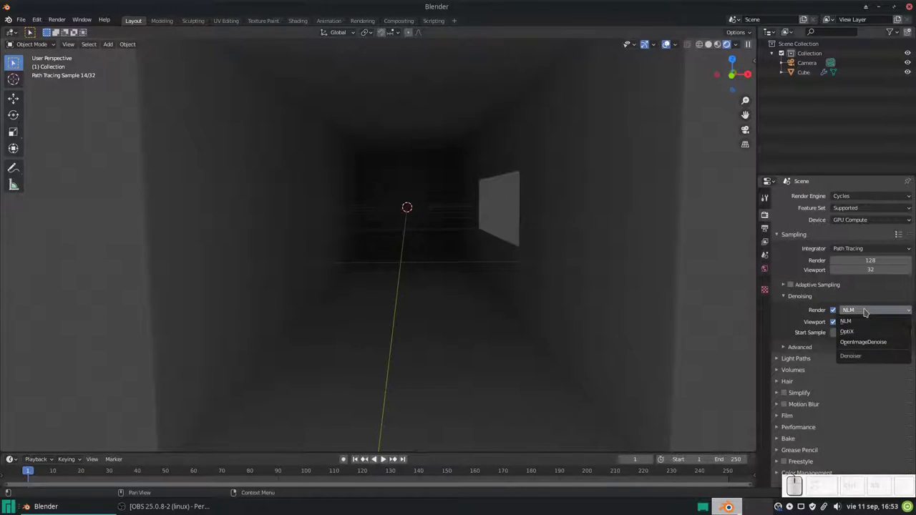
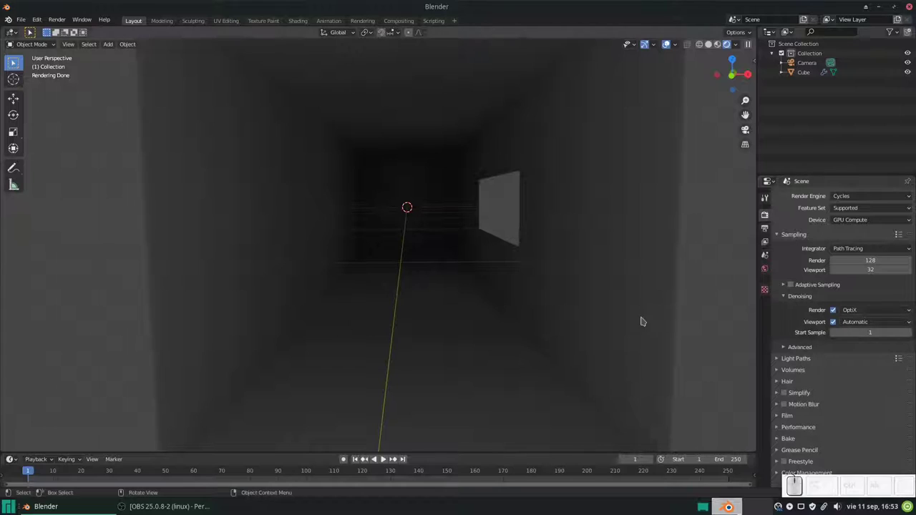
{"action": "scroll", "scroll_direction": "down", "scroll_amount": 3}
{"action": "scroll", "scroll_direction": "up", "scroll_amount": 3}
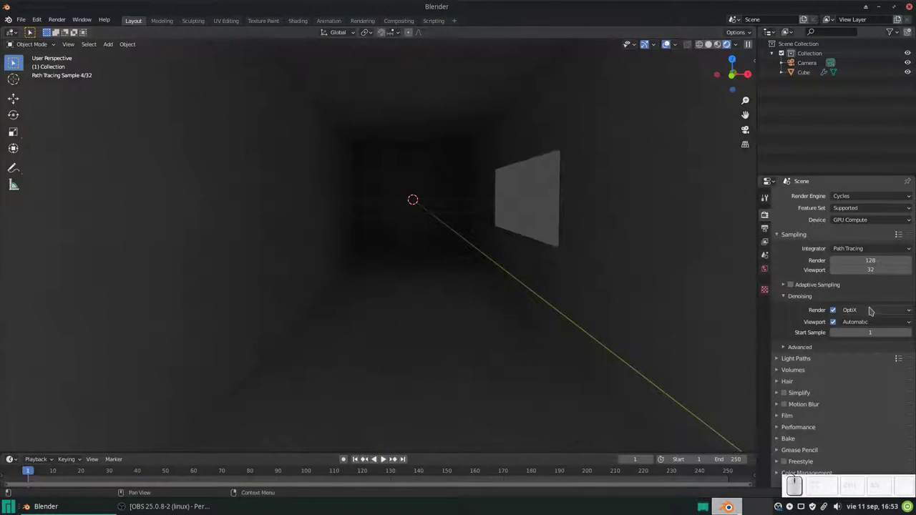
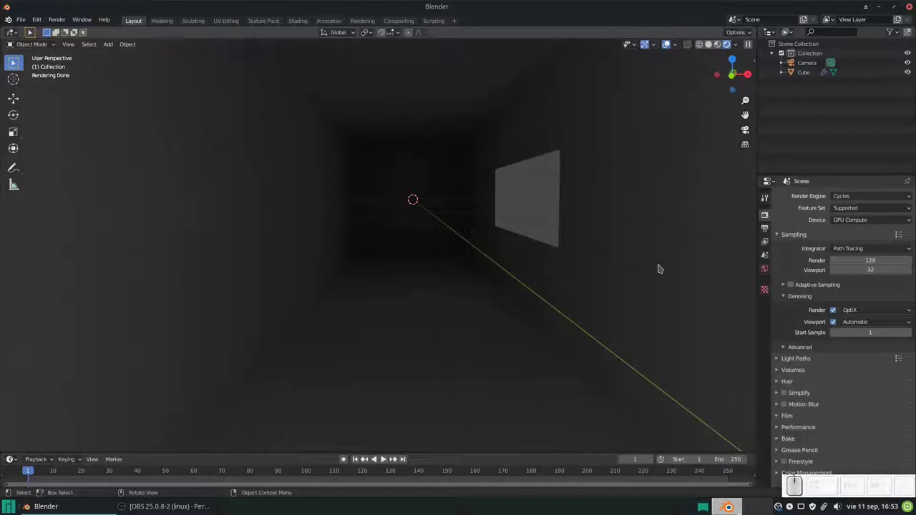
{"action": "left_click", "coordinate": [791, 353]}
- Collapse the Advanced sampling panel, leaving the denoising start sample at 1
{"action": "left_click", "coordinate": [789, 350]}
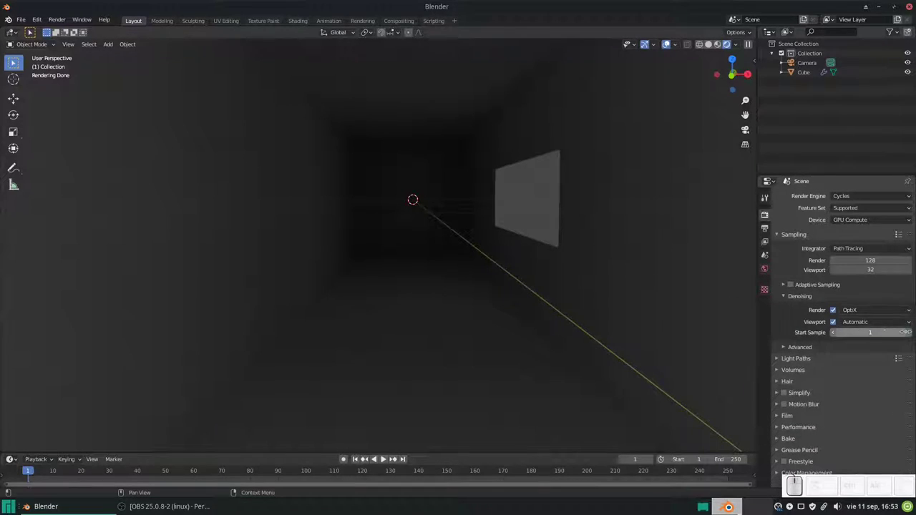
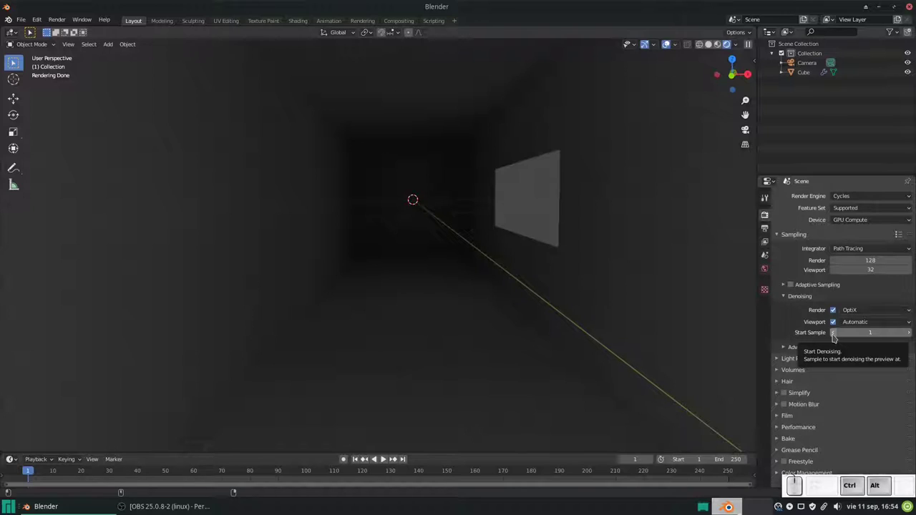
- Bring up the system task manager showing Blender's memory and CPU use
{"action": "key", "text": "ctrl+alt+m"}
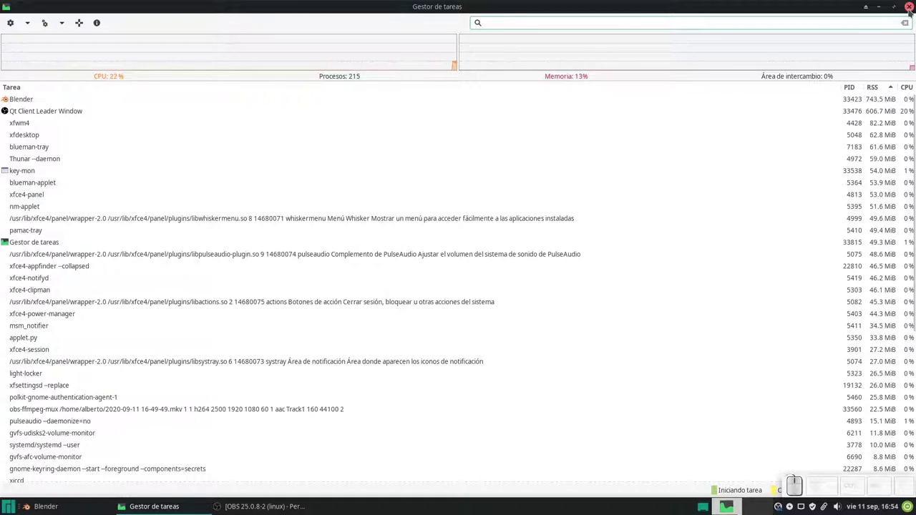
- Close the task manager and open the World background colour's texture options
{"action": "left_click", "coordinate": [910, 7]}
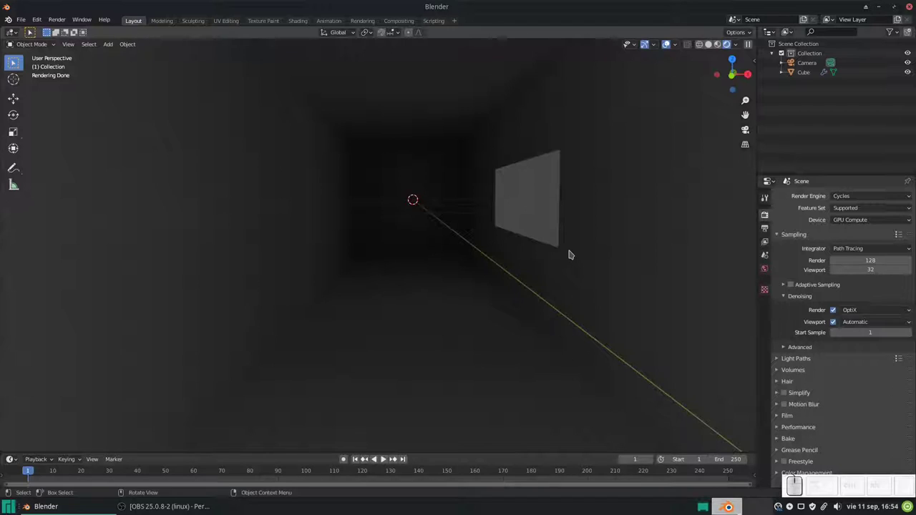
{"action": "left_click", "coordinate": [772, 271]}
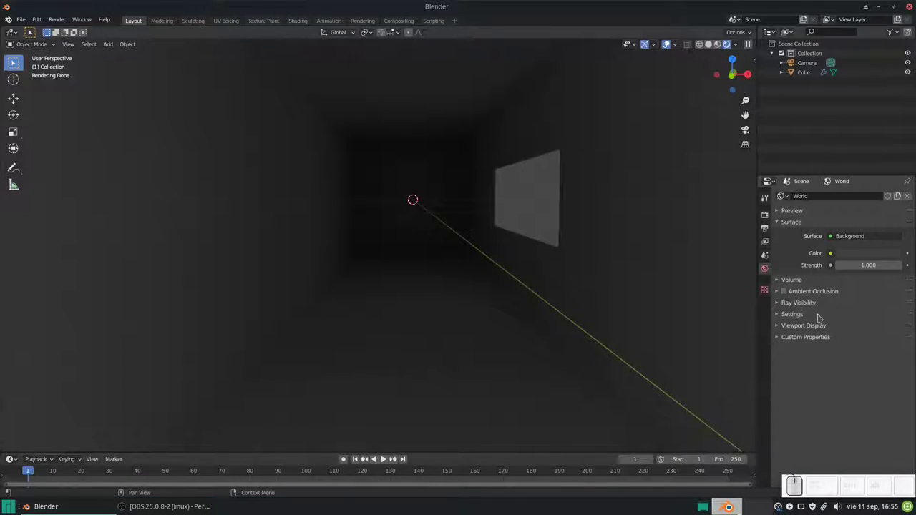
{"action": "scroll", "scroll_direction": "down", "scroll_amount": 3}
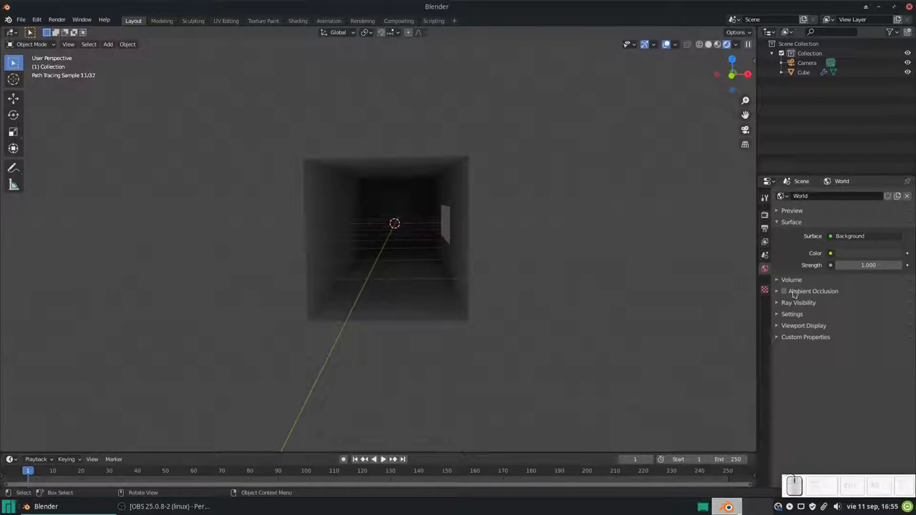
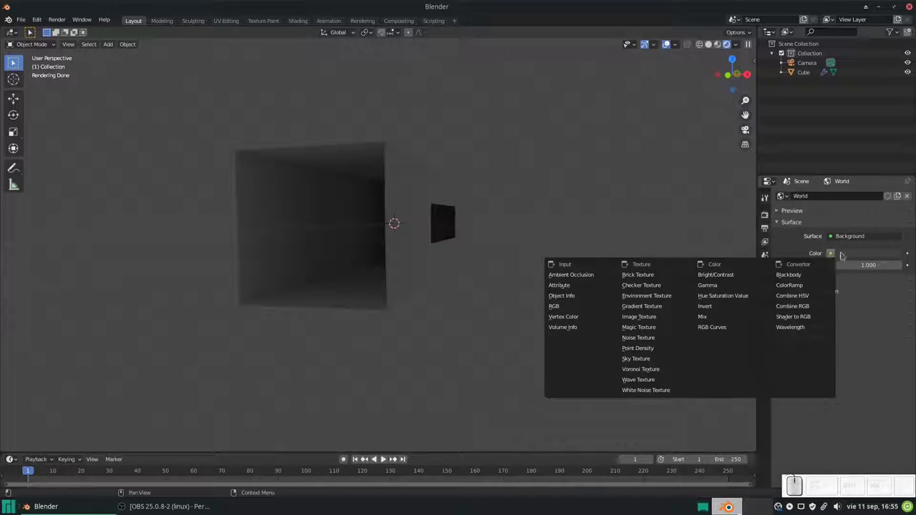
{"action": "left_click", "coordinate": [871, 337]}
{"action": "left_click", "coordinate": [834, 238]}
{"action": "left_click", "coordinate": [835, 238]}
{"action": "left_click", "coordinate": [837, 255]}
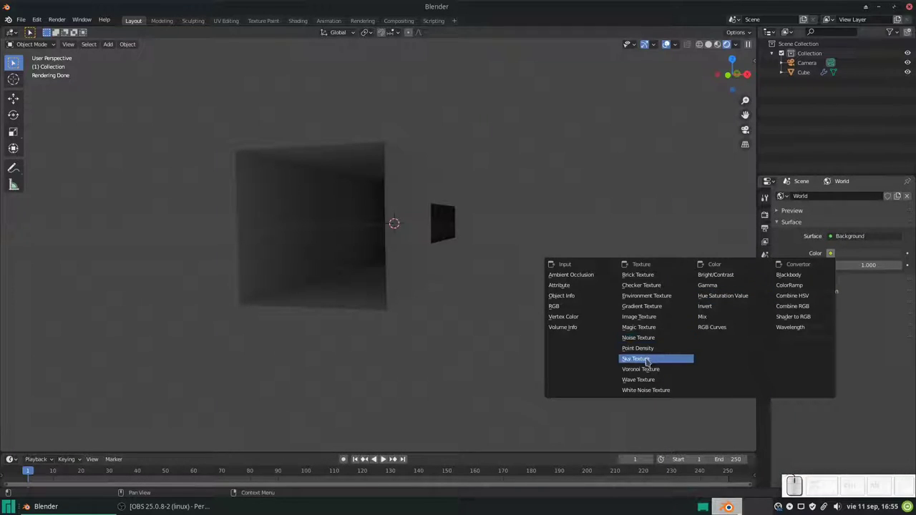
- Assign a Nishita sky texture as the world colour and orbit around the sky-lit corridor box
{"action": "left_click", "coordinate": [651, 362]}
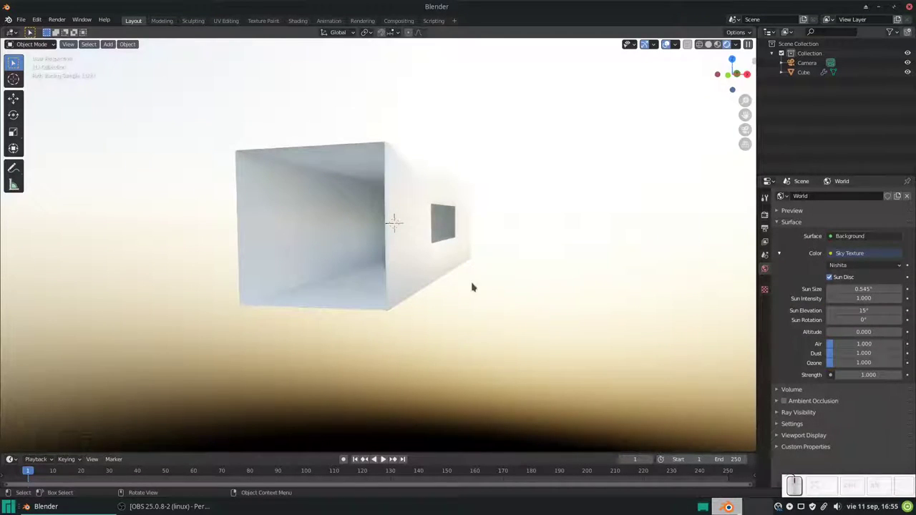
{"action": "scroll", "scroll_direction": "down", "scroll_amount": 3}
{"action": "left_click_drag", "start_coordinate": [449, 266], "coordinate": [726, 266]}
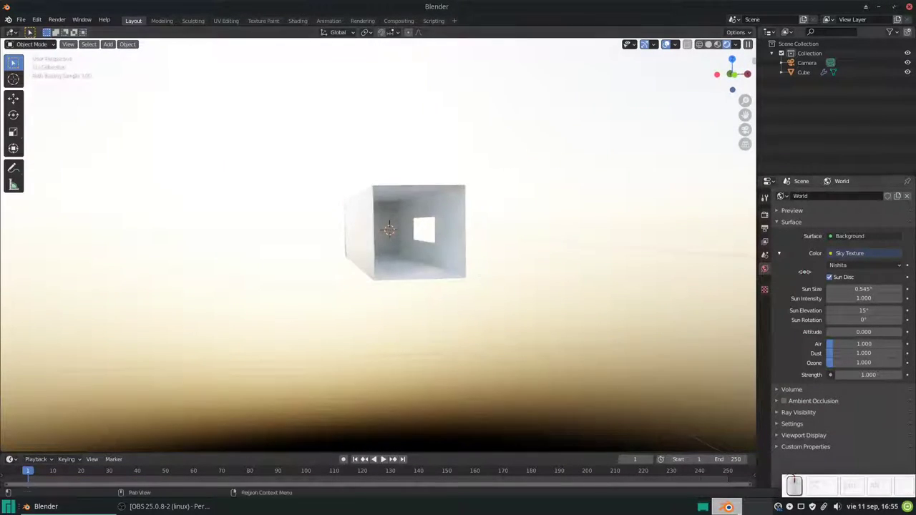
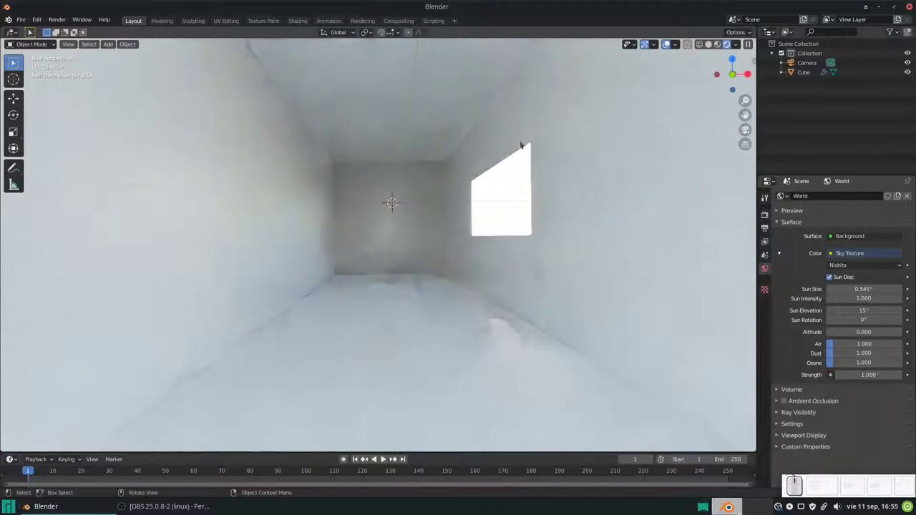
{"action": "scroll", "scroll_direction": "down", "scroll_amount": 3}
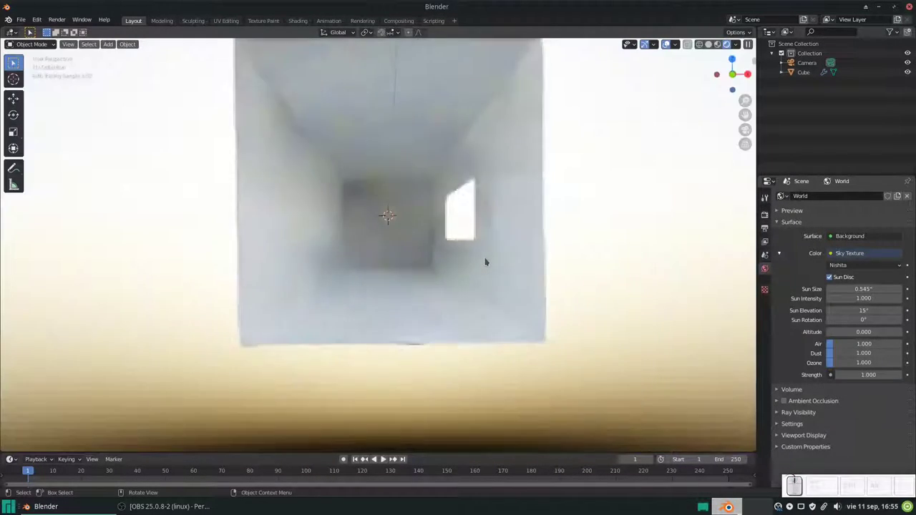
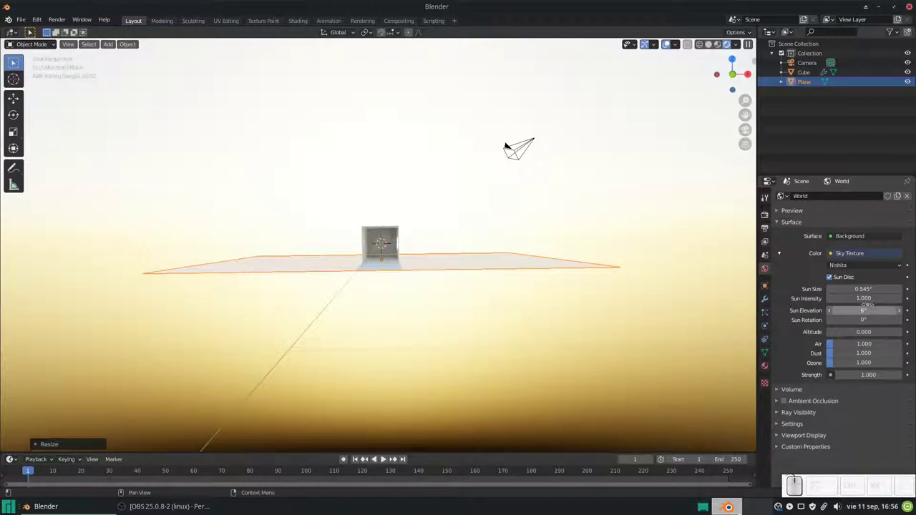
- Raise the sky's sun elevation to about 45° and inspect the ground plane beneath the corridor box
{"action": "left_click_drag", "start_coordinate": [510, 147], "coordinate": [510, 147]}
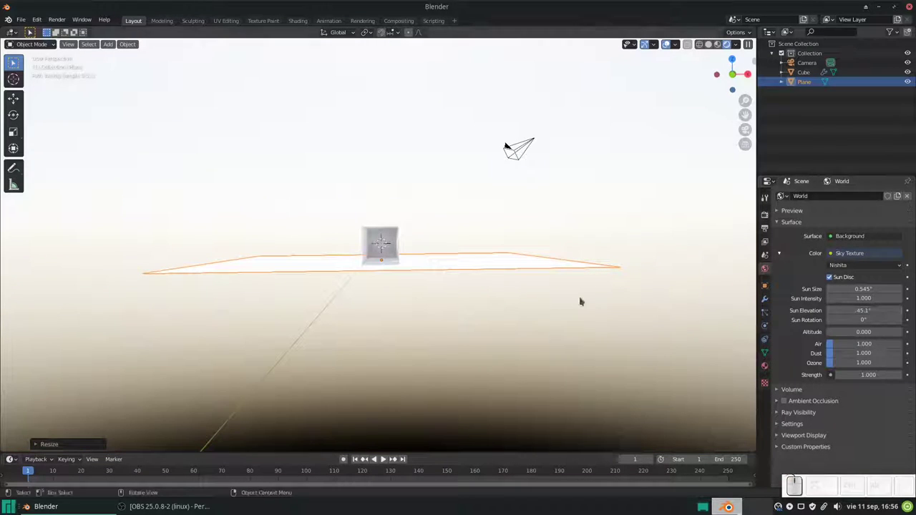
{"action": "middle_click", "coordinate": [514, 276]}
{"action": "scroll", "scroll_direction": "down", "scroll_amount": 3}
{"action": "middle_click", "coordinate": [514, 249]}
{"action": "left_click", "coordinate": [512, 274]}
{"action": "left_click_drag", "start_coordinate": [479, 282], "coordinate": [485, 337]}
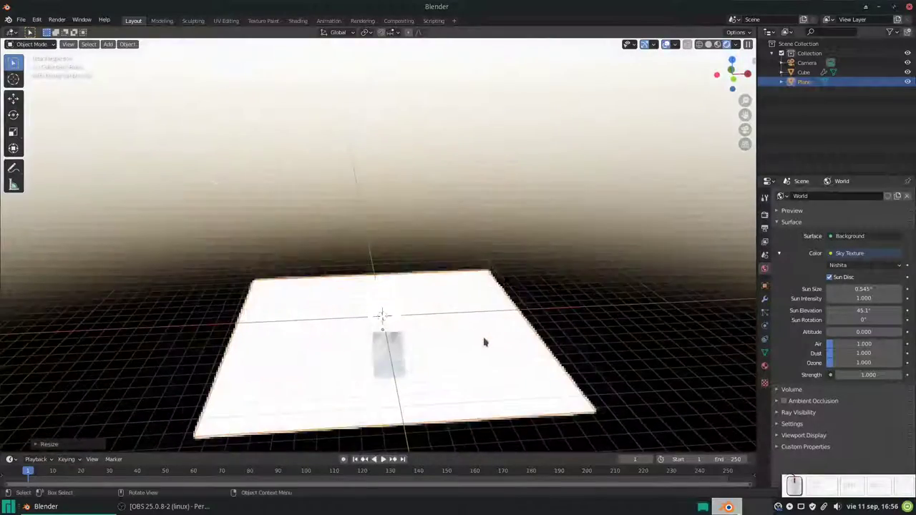
{"action": "left_click", "coordinate": [484, 337]}
{"action": "left_click_drag", "start_coordinate": [454, 347], "coordinate": [403, 302]}
{"action": "left_click", "coordinate": [407, 264]}
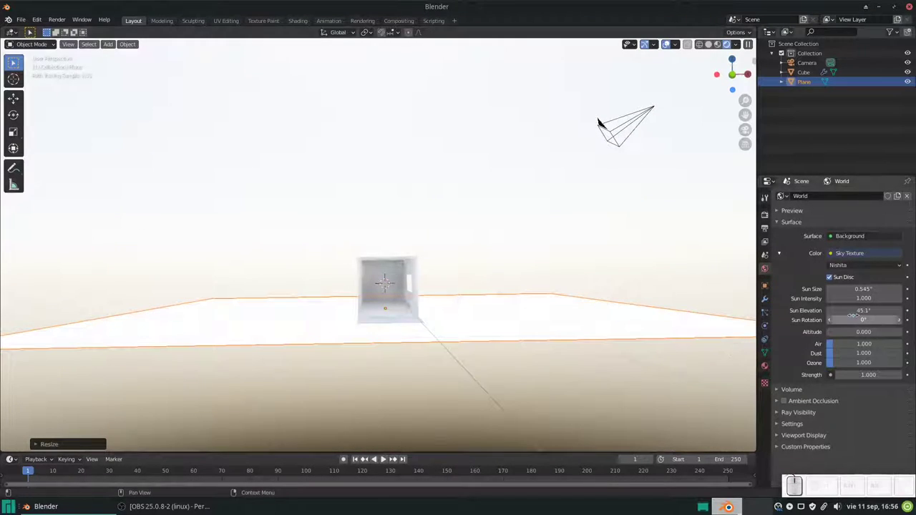
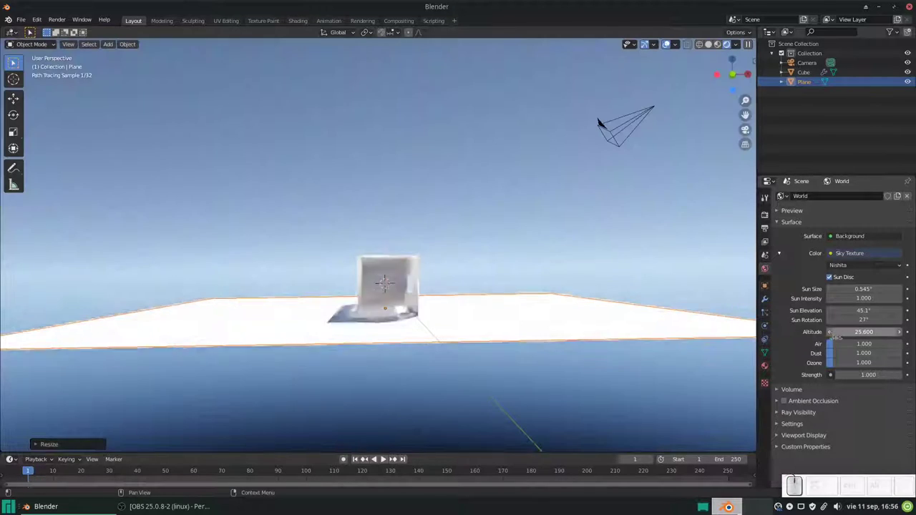
- Orbit and zoom around the scene to check the corridor box's shadow under the blue sky
{"action": "scroll", "scroll_direction": "down", "scroll_amount": 3}
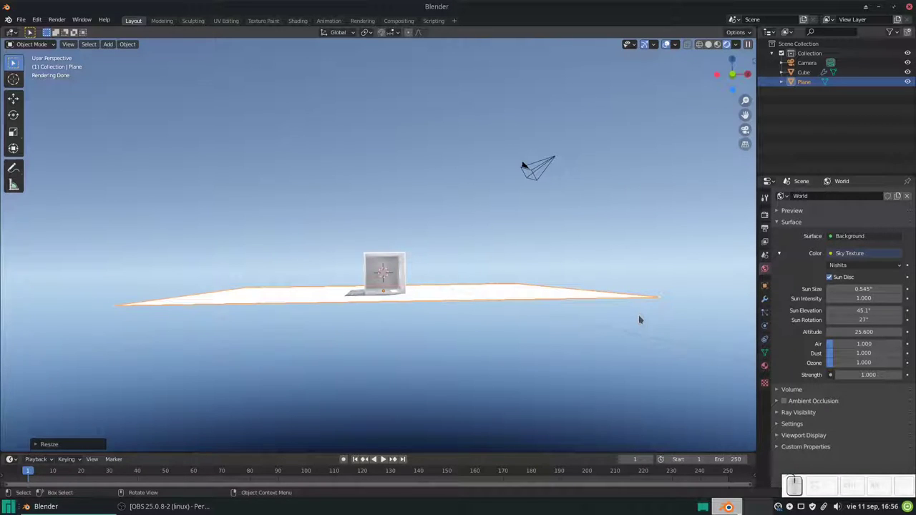
{"action": "scroll", "scroll_direction": "down", "scroll_amount": 3}
{"action": "left_click_drag", "start_coordinate": [553, 227], "coordinate": [332, 247]}
{"action": "left_click", "coordinate": [463, 248]}
{"action": "left_click", "coordinate": [383, 263]}
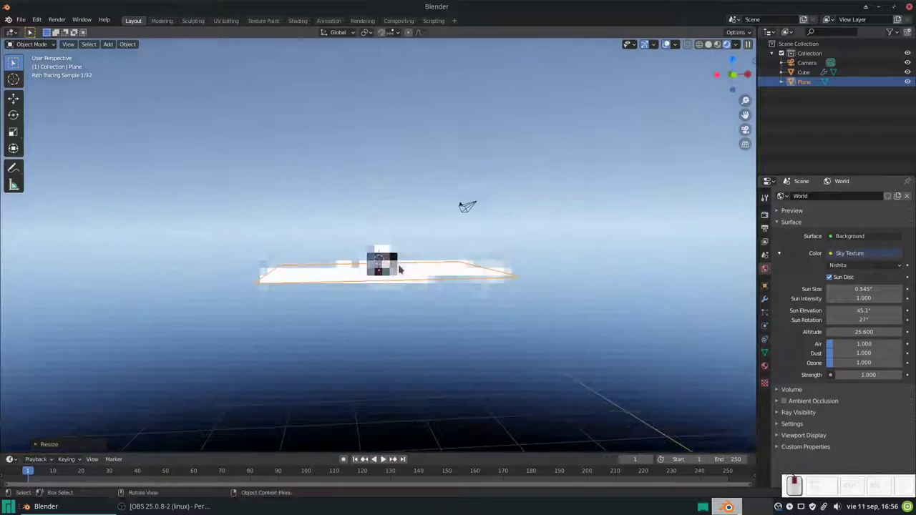
{"action": "scroll", "scroll_direction": "up", "scroll_amount": 3}
{"action": "scroll", "scroll_direction": "up", "scroll_amount": 3}
- Orbit closer and look into the corridor through its open end
{"action": "left_click_drag", "start_coordinate": [425, 286], "coordinate": [411, 260]}
{"action": "scroll", "scroll_direction": "down", "scroll_amount": 3}
{"action": "scroll", "scroll_direction": "up", "scroll_amount": 3}
{"action": "scroll", "scroll_direction": "up", "scroll_amount": 3}
{"action": "left_click_drag", "start_coordinate": [422, 296], "coordinate": [422, 283]}
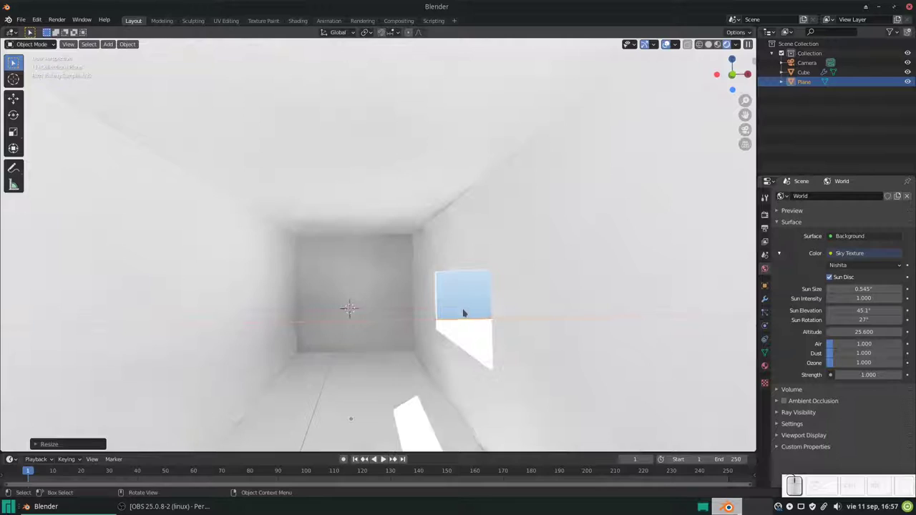
{"action": "scroll", "scroll_direction": "down", "scroll_amount": 3}
{"action": "scroll", "scroll_direction": "down", "scroll_amount": 3}
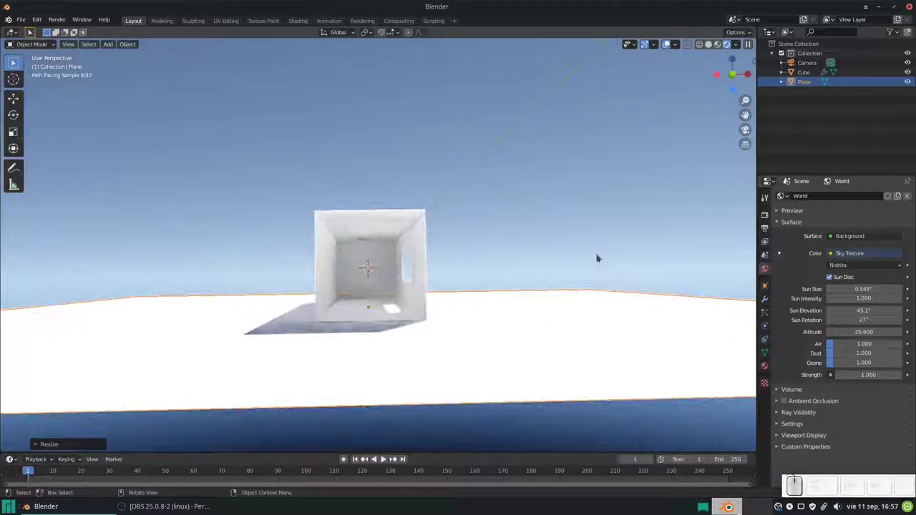
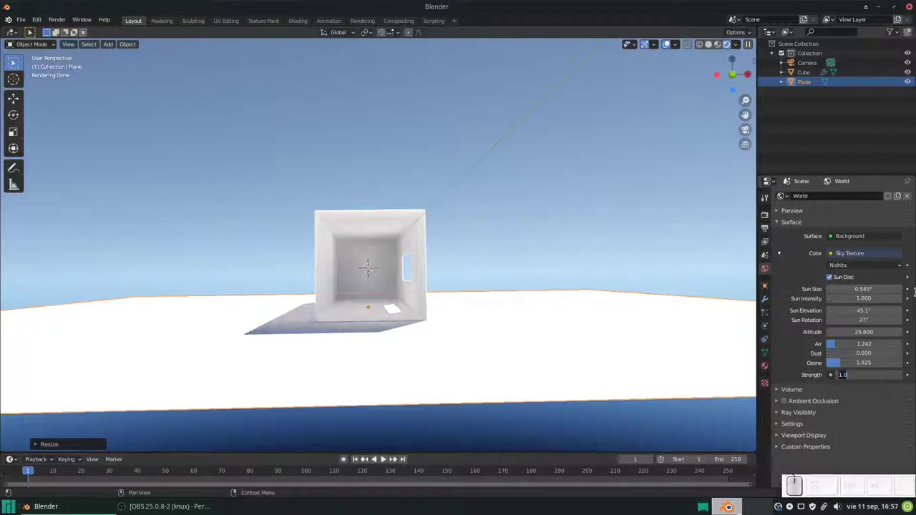
- Try sky Strength values of 2 and then 3 to brighten the lighting
{"action": "key", "text": "KP_2"}
{"action": "key", "text": "KP_Enter"}
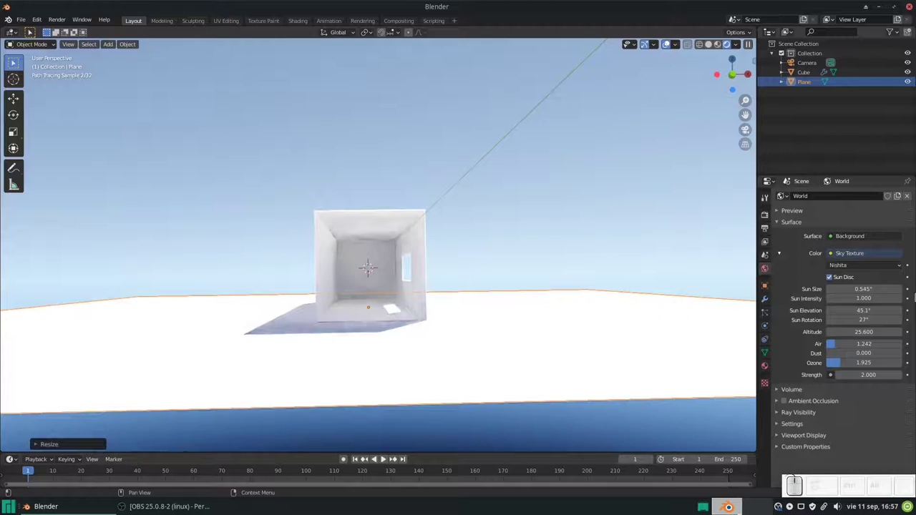
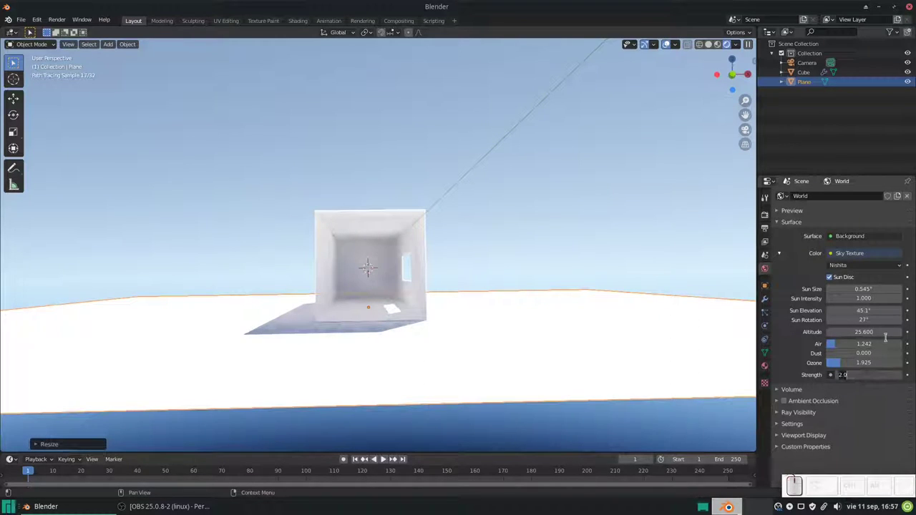
{"action": "key", "text": "KP_3"}
{"action": "key", "text": "KP_Enter"}
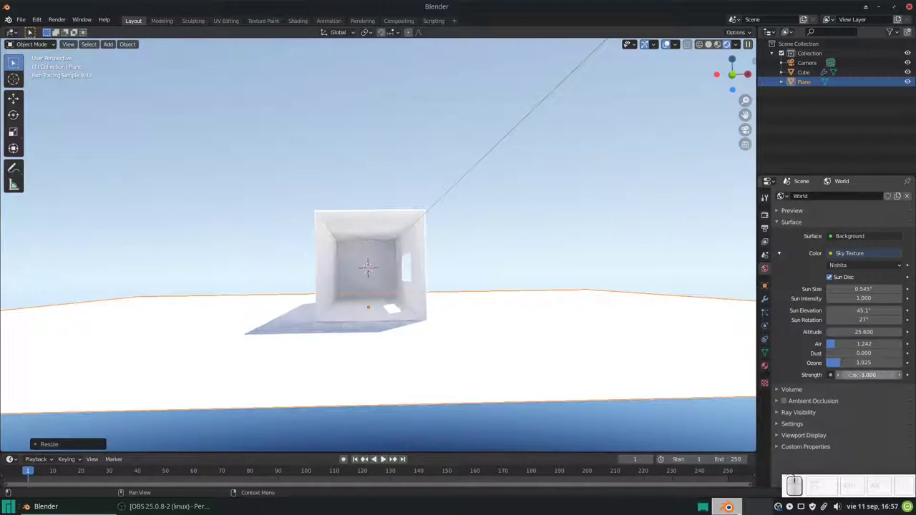
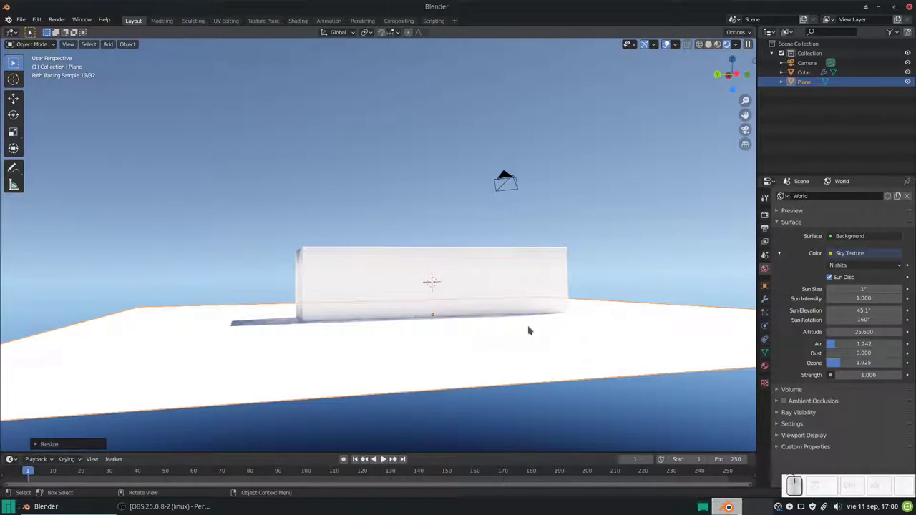
- Orbit down to the horizon and under the ground to inspect the pale, hazy sky
{"action": "scroll", "scroll_direction": "down", "scroll_amount": 3}
{"action": "left_click_drag", "start_coordinate": [543, 279], "coordinate": [604, 275]}
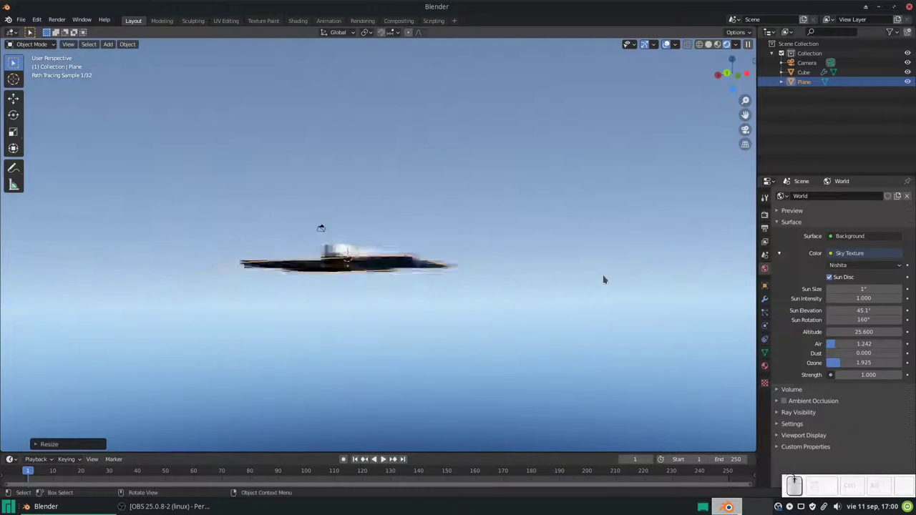
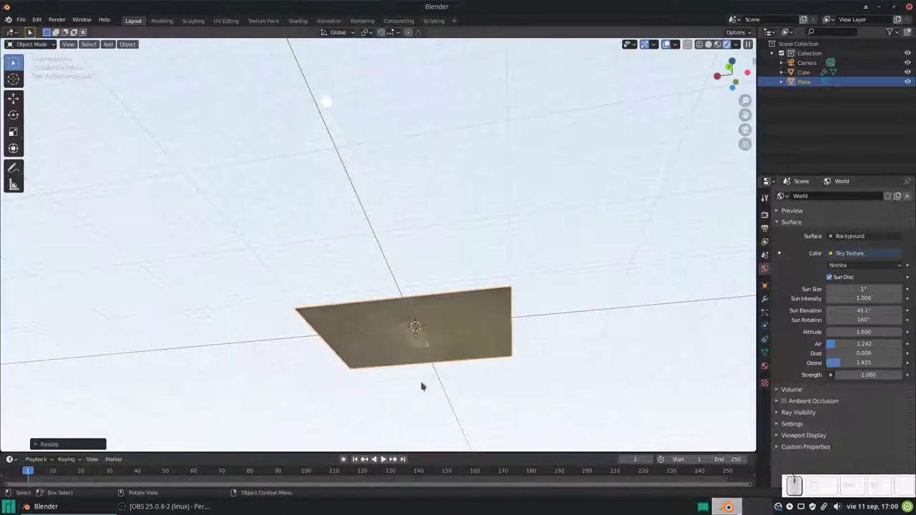
{"action": "left_click_drag", "start_coordinate": [429, 270], "coordinate": [654, 251]}
{"action": "scroll", "scroll_direction": "down", "scroll_amount": 3}
{"action": "left_click", "coordinate": [643, 258]}
- Orbit back above the ground toward the corridor's open end
{"action": "left_click_drag", "start_coordinate": [413, 314], "coordinate": [428, 315]}
{"action": "scroll", "scroll_direction": "up", "scroll_amount": 3}
{"action": "left_click", "coordinate": [438, 330]}
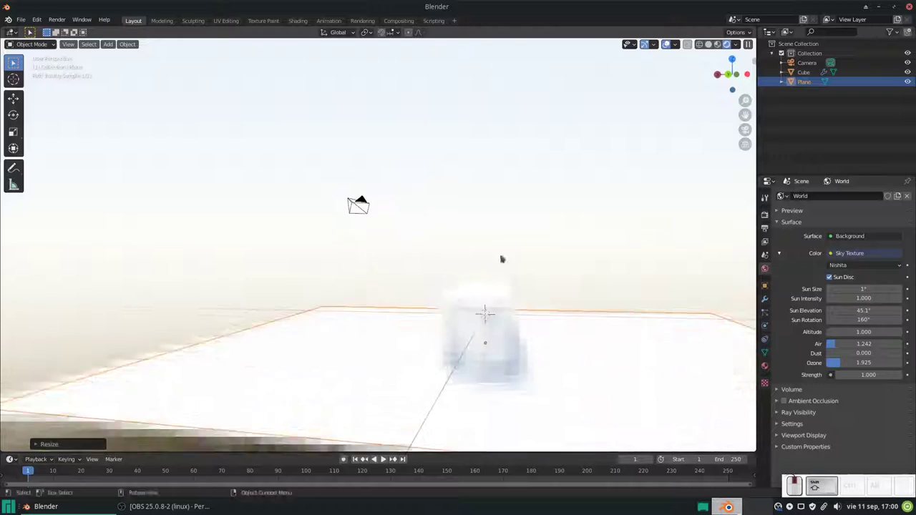
{"action": "left_click", "coordinate": [525, 329]}
{"action": "left_click_drag", "start_coordinate": [622, 280], "coordinate": [424, 278]}
- Adjust the Nishita sky's ozone amount down to 0, leaving the scene bright white
{"action": "scroll", "scroll_direction": "up", "scroll_amount": 3}
{"action": "scroll", "scroll_direction": "down", "scroll_amount": 3}
{"action": "left_click_drag", "start_coordinate": [374, 286], "coordinate": [488, 289]}
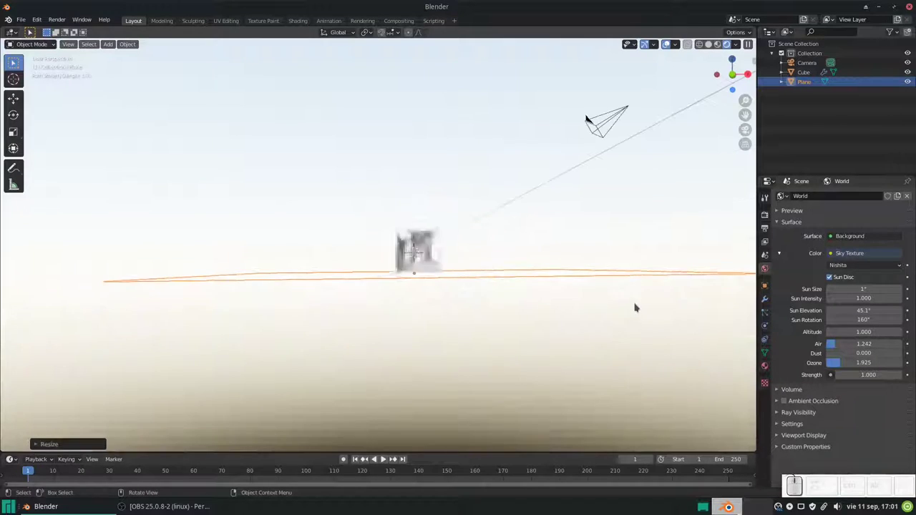
{"action": "left_click", "coordinate": [588, 118]}
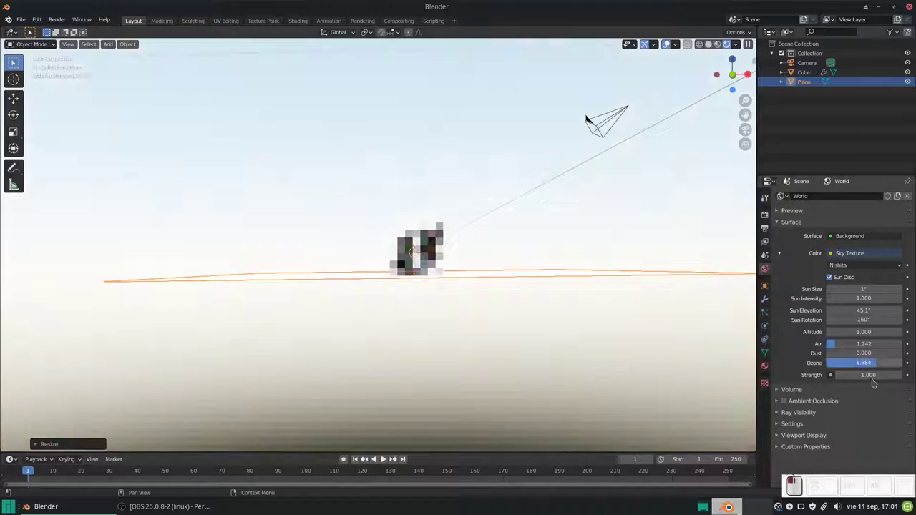
{"action": "left_click", "coordinate": [587, 118]}
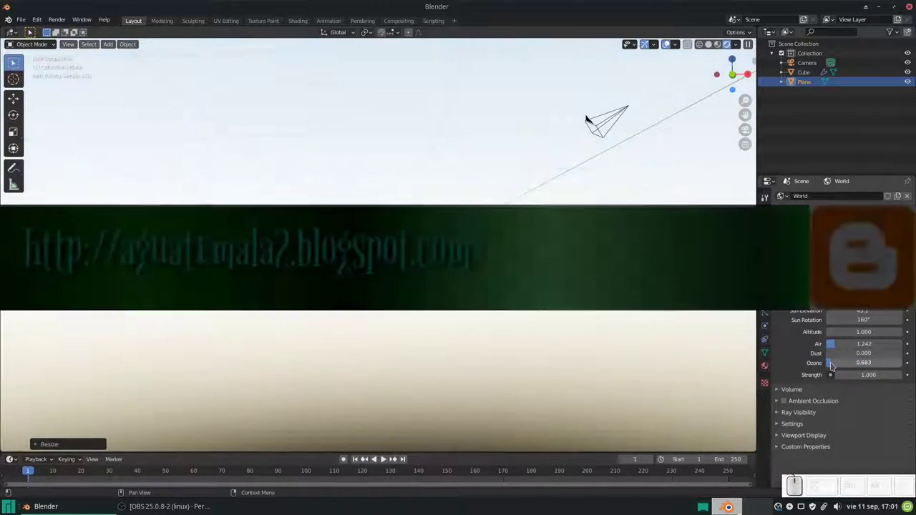
{"action": "left_click", "coordinate": [587, 118]}
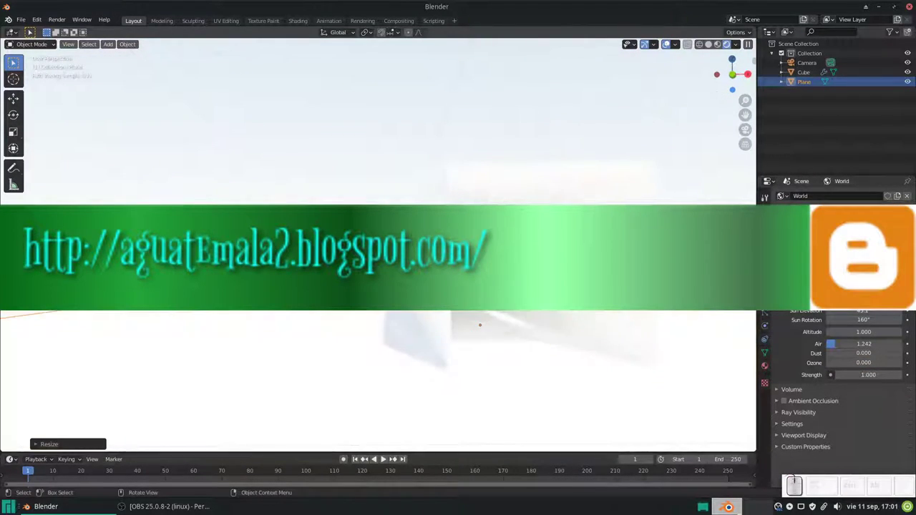
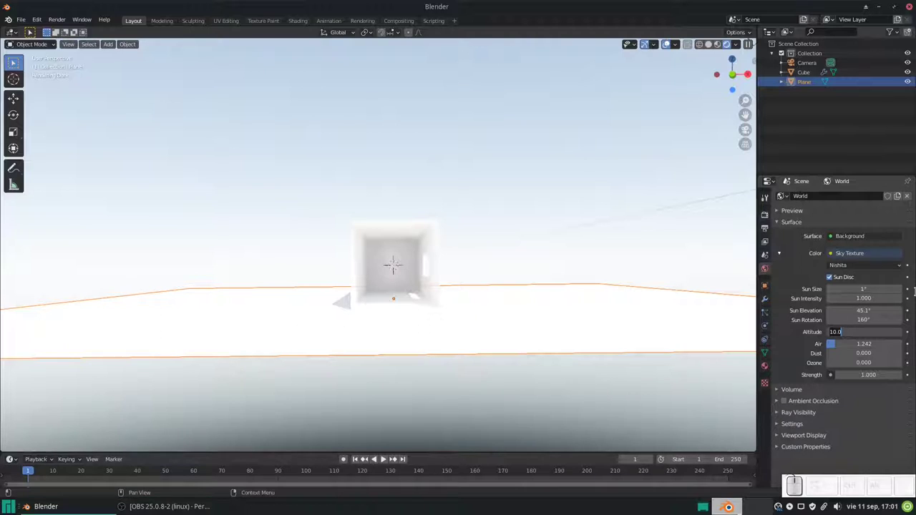
- Set the sky altitude to 50, darkening the sky to deep navy
{"action": "key", "text": "KP_5"}
{"action": "key", "text": "KP_0"}
{"action": "key", "text": "KP_Enter"}
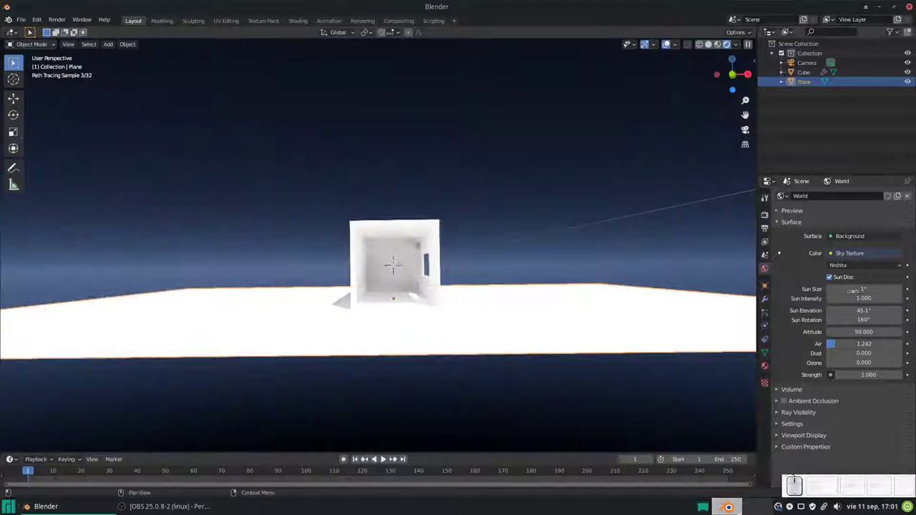
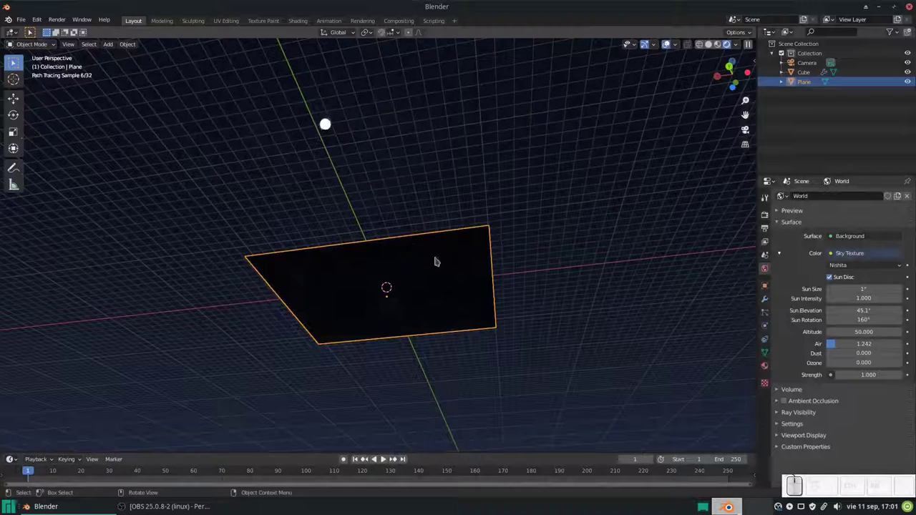
- Orbit and zoom back to frame the box and its opening under the dark sky
{"action": "left_click_drag", "start_coordinate": [450, 264], "coordinate": [406, 259]}
{"action": "scroll", "scroll_direction": "up", "scroll_amount": 3}
{"action": "left_click", "coordinate": [410, 306]}
{"action": "left_click_drag", "start_coordinate": [349, 276], "coordinate": [520, 279]}
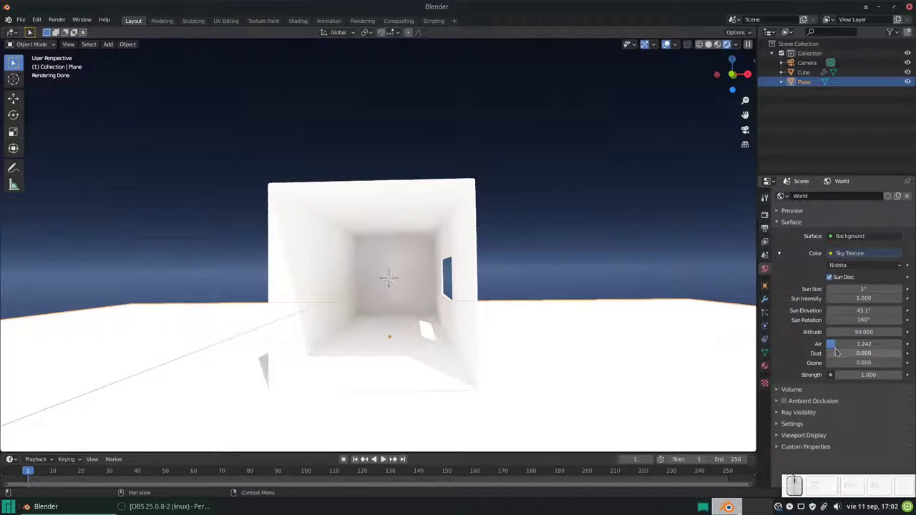
{"action": "scroll", "scroll_direction": "up", "scroll_amount": 3}
{"action": "scroll", "scroll_direction": "down", "scroll_amount": 3}
{"action": "scroll", "scroll_direction": "up", "scroll_amount": 3}
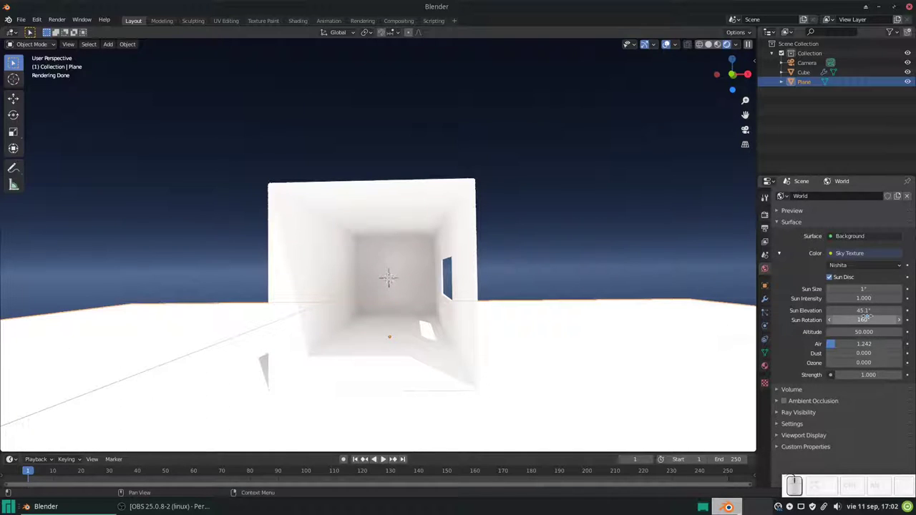
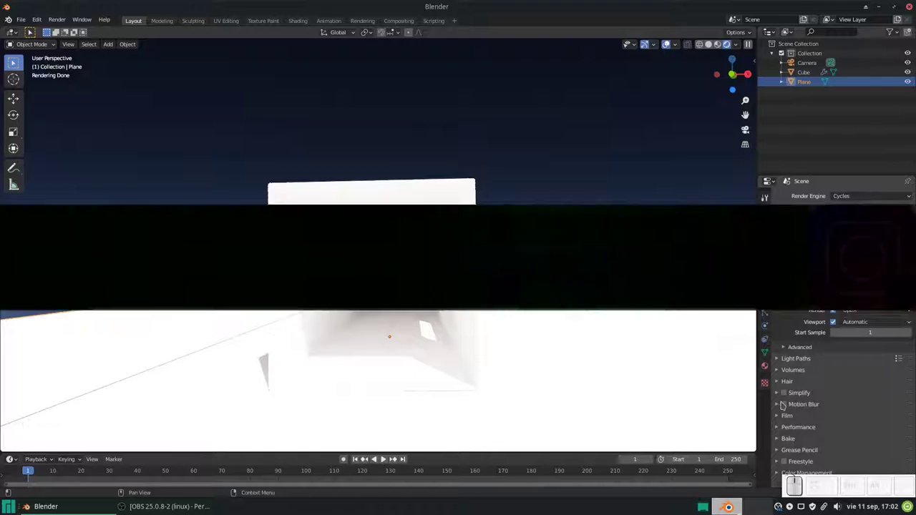
{"action": "scroll", "scroll_direction": "down", "scroll_amount": 3}
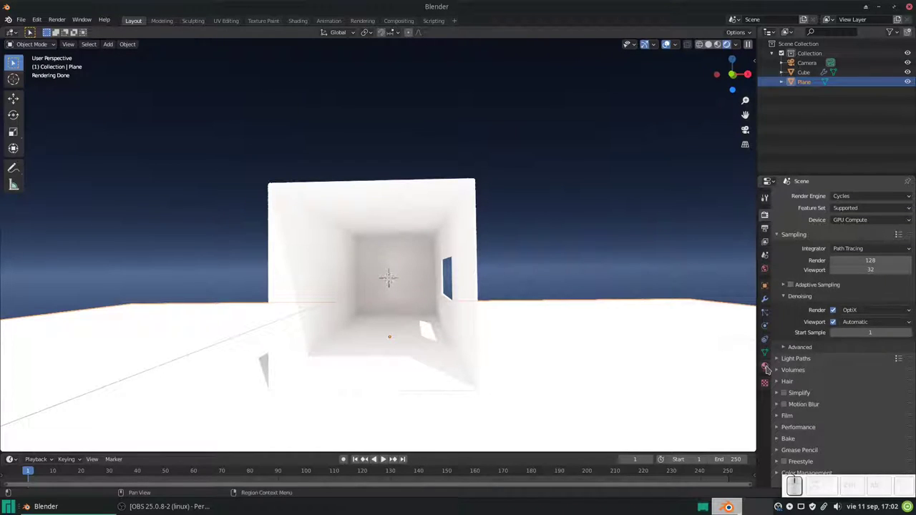
{"action": "left_click", "coordinate": [862, 200]}
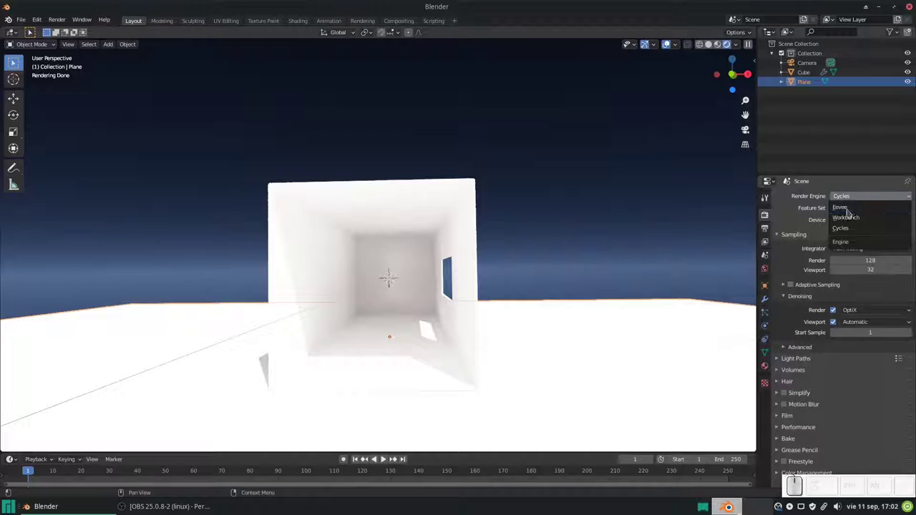
{"action": "left_click", "coordinate": [852, 208]}
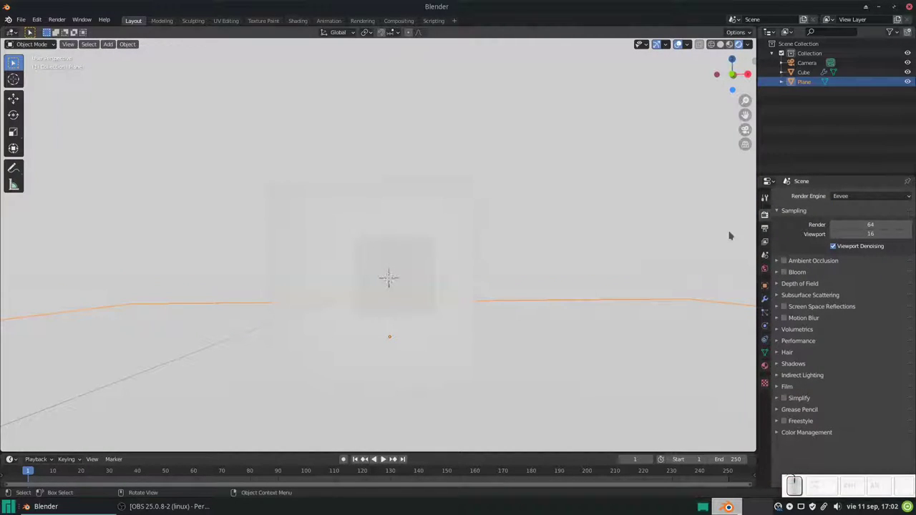
{"action": "left_click", "coordinate": [855, 197]}
{"action": "left_click", "coordinate": [850, 229]}
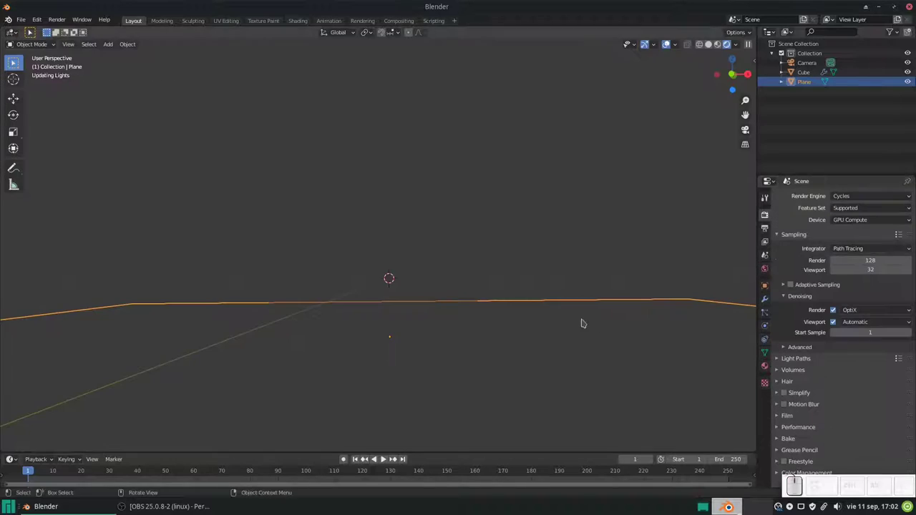
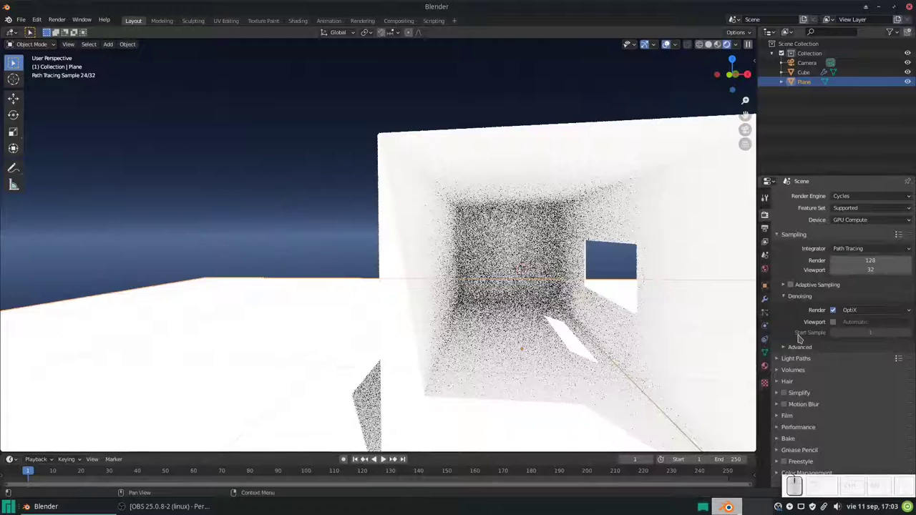
{"action": "left_click", "coordinate": [837, 324]}
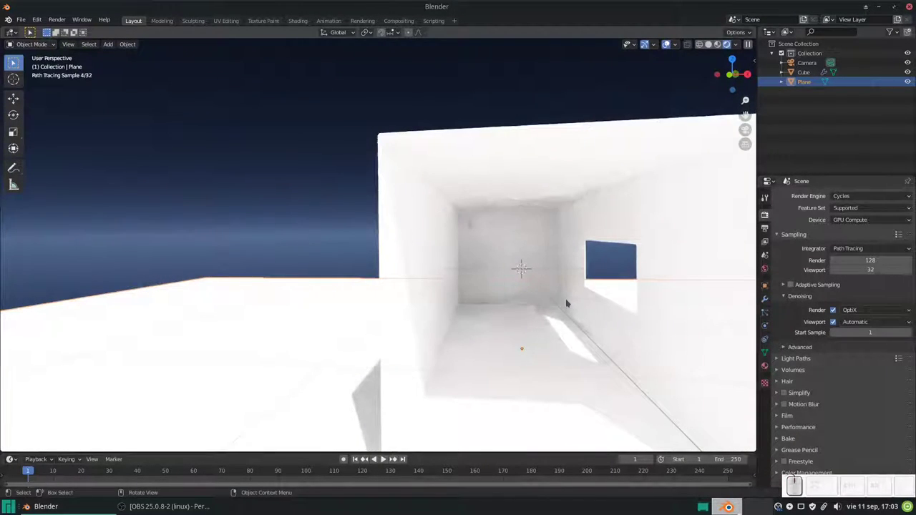
- Look through the camera, align it to the view, and move it toward the box
{"action": "key", "text": "KP_0"}
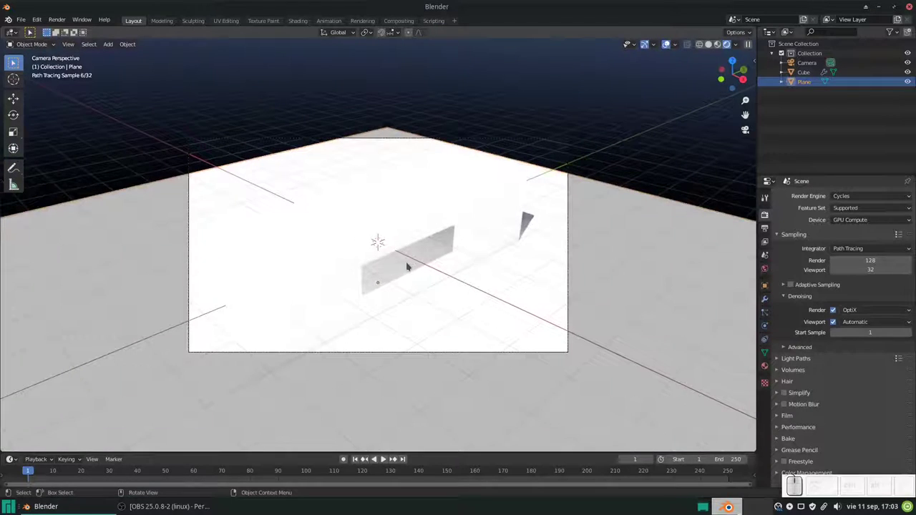
{"action": "key", "text": "KP_0"}
{"action": "key", "text": "ctrl+alt+KP_0"}
{"action": "left_click", "coordinate": [336, 140]}
{"action": "key", "text": "g"}
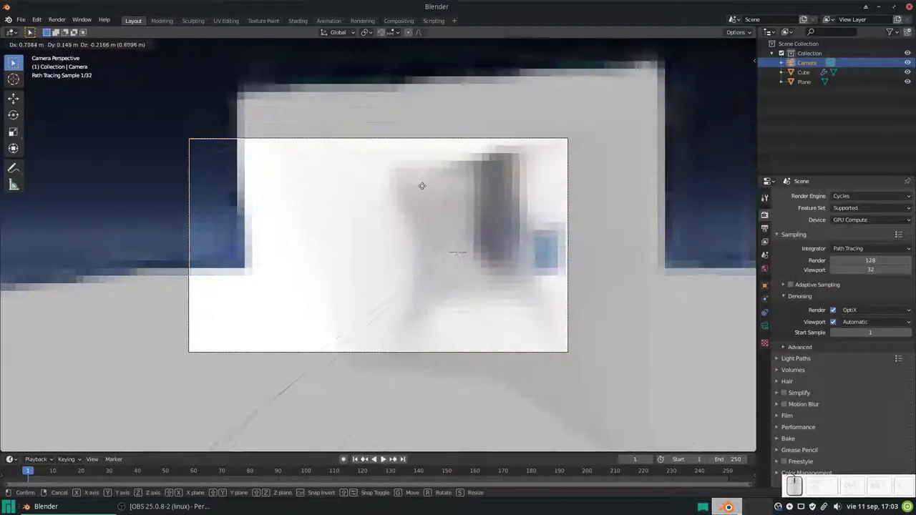
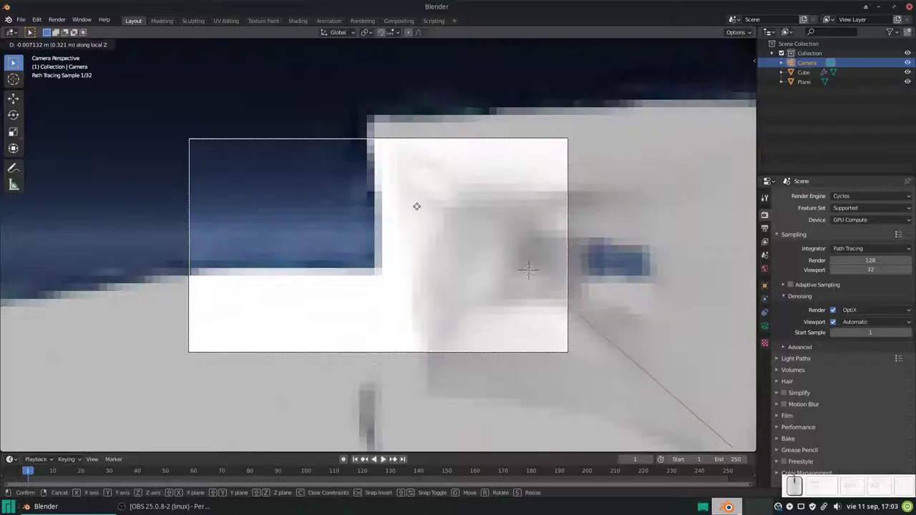
{"action": "left_click", "coordinate": [425, 176]}
- Move the camera inside the box, aim it down the corridor, and start the F12 render
{"action": "key", "text": "g"}
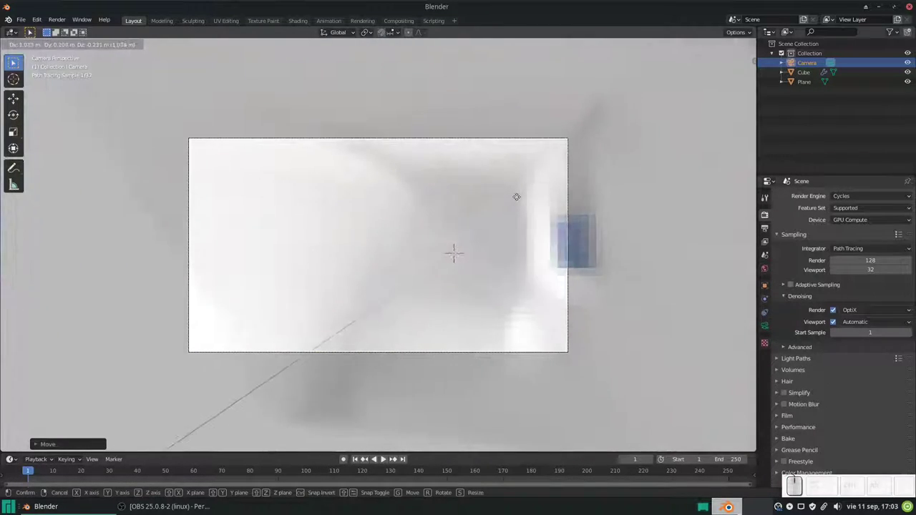
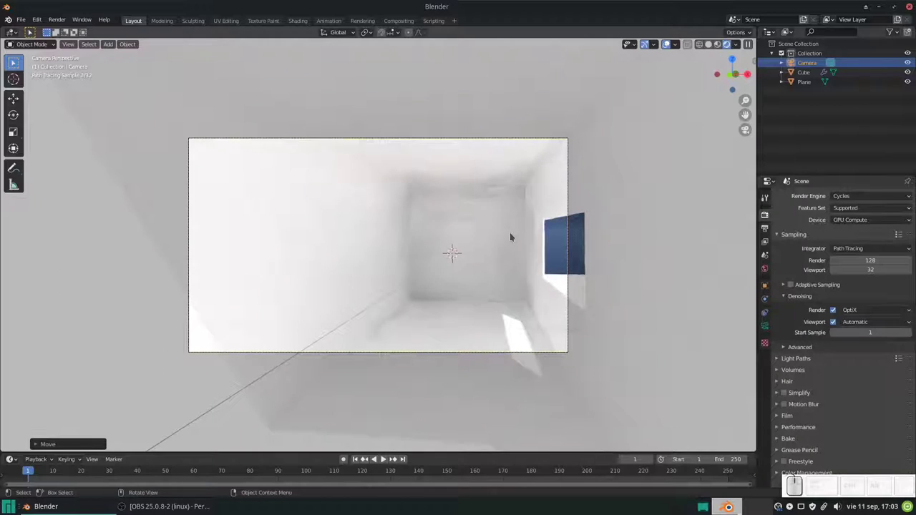
{"action": "key", "text": "r"}
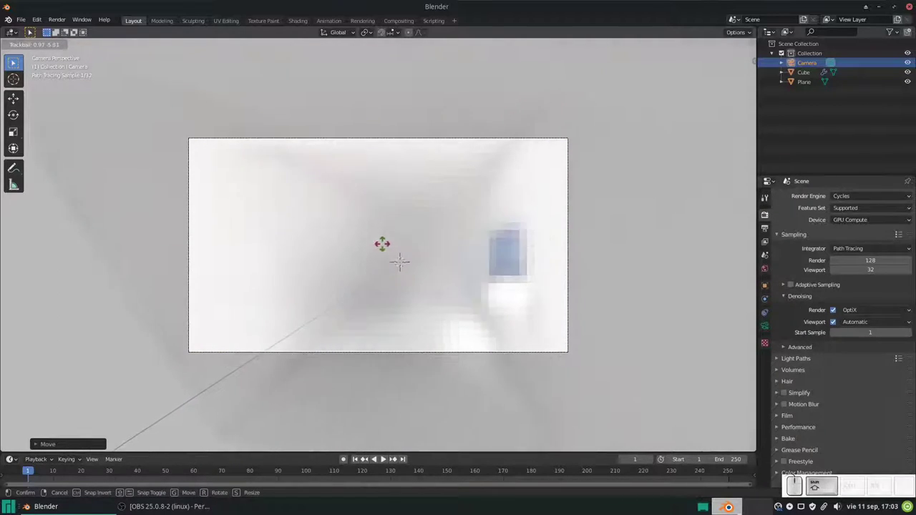
{"action": "left_click", "coordinate": [381, 243]}
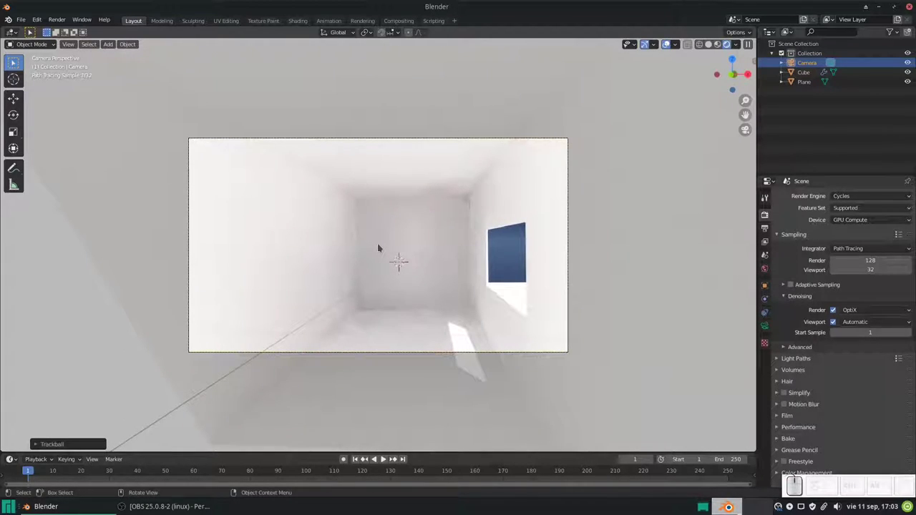
{"action": "key", "text": "F12"}
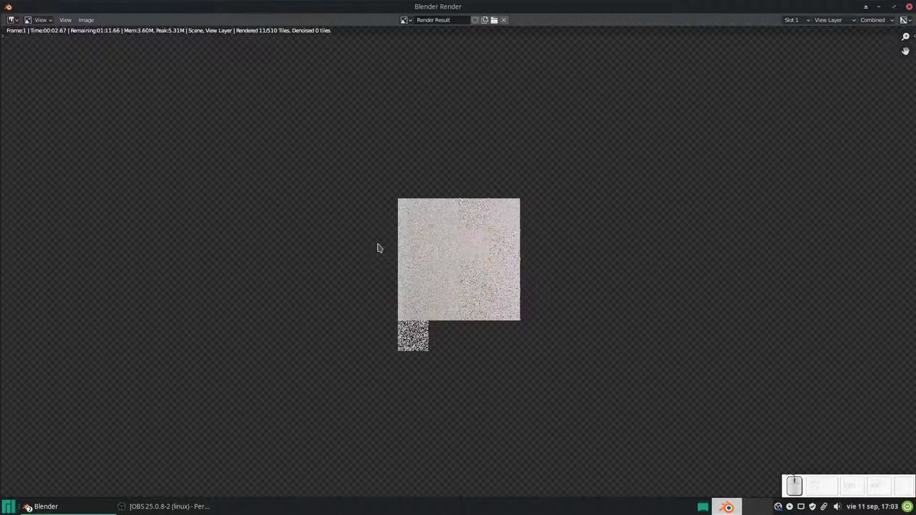
- Zoom the render view while Cycles fills in the corridor interior tiles
{"action": "scroll", "scroll_direction": "down", "scroll_amount": 3}
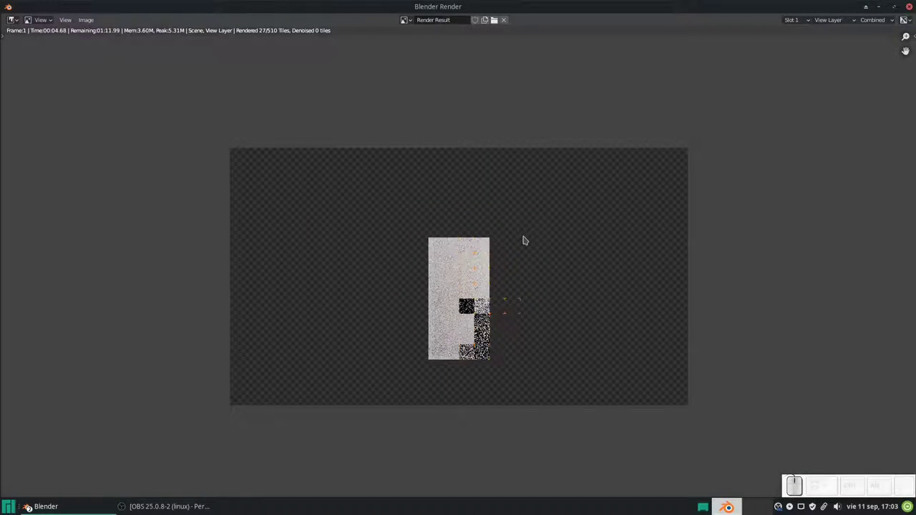
{"action": "scroll", "scroll_direction": "up", "scroll_amount": 3}
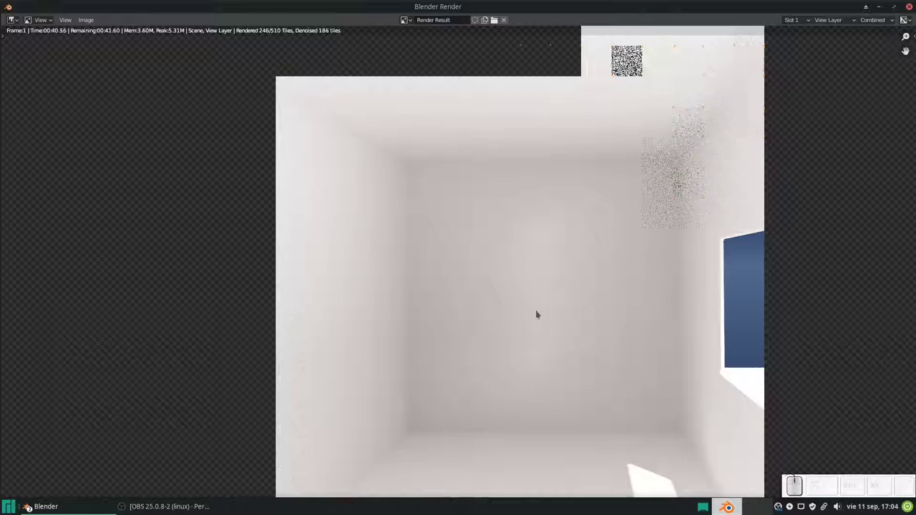
{"action": "scroll", "scroll_direction": "down", "scroll_amount": 3}
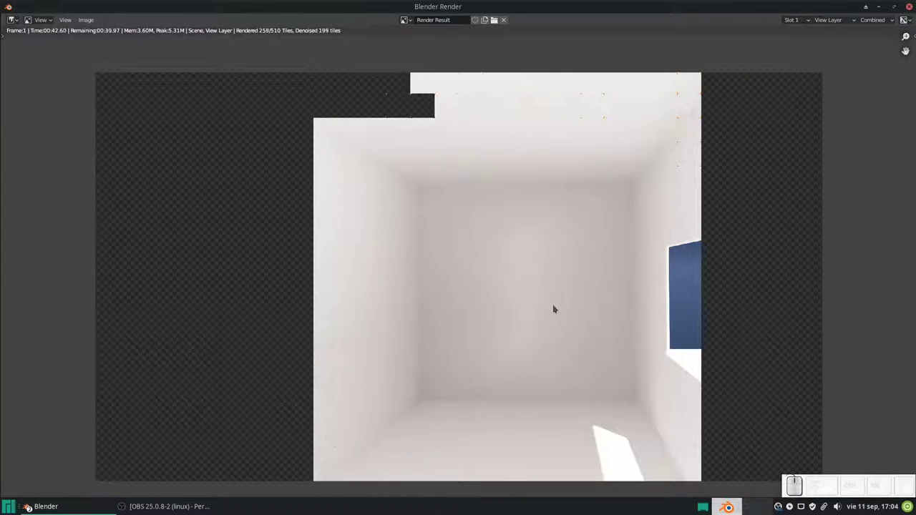